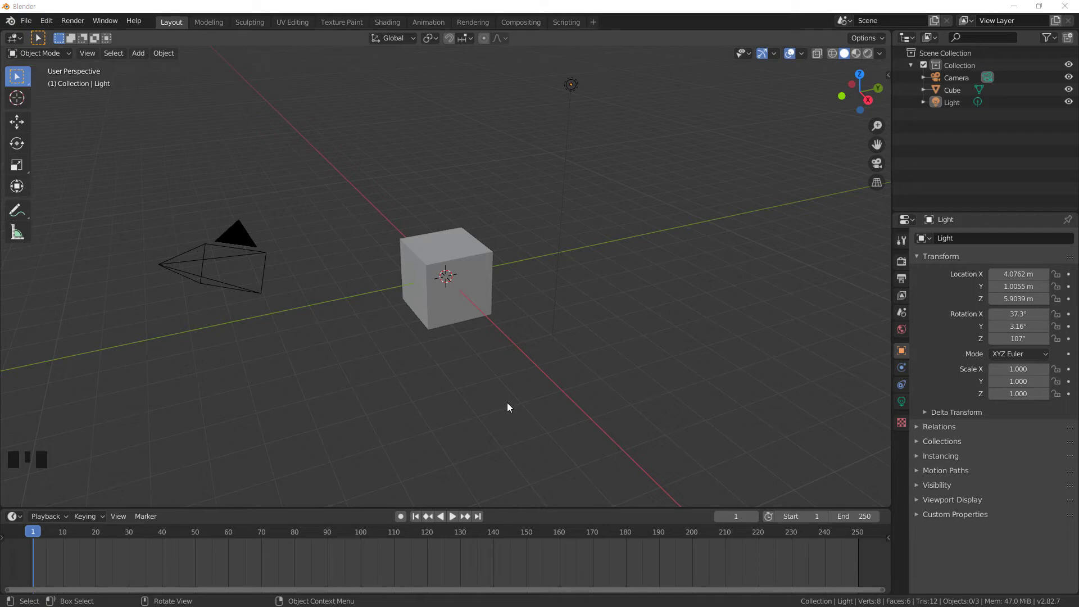
Step: Select the cube and add a default emitter particle system in Particle Properties
click(475, 262)
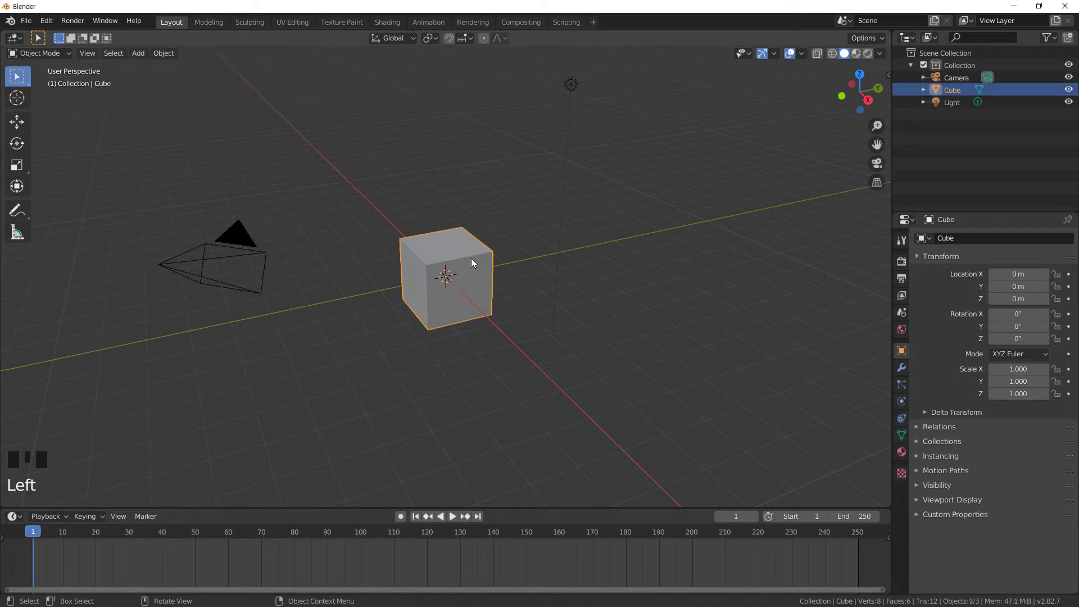
click(906, 386)
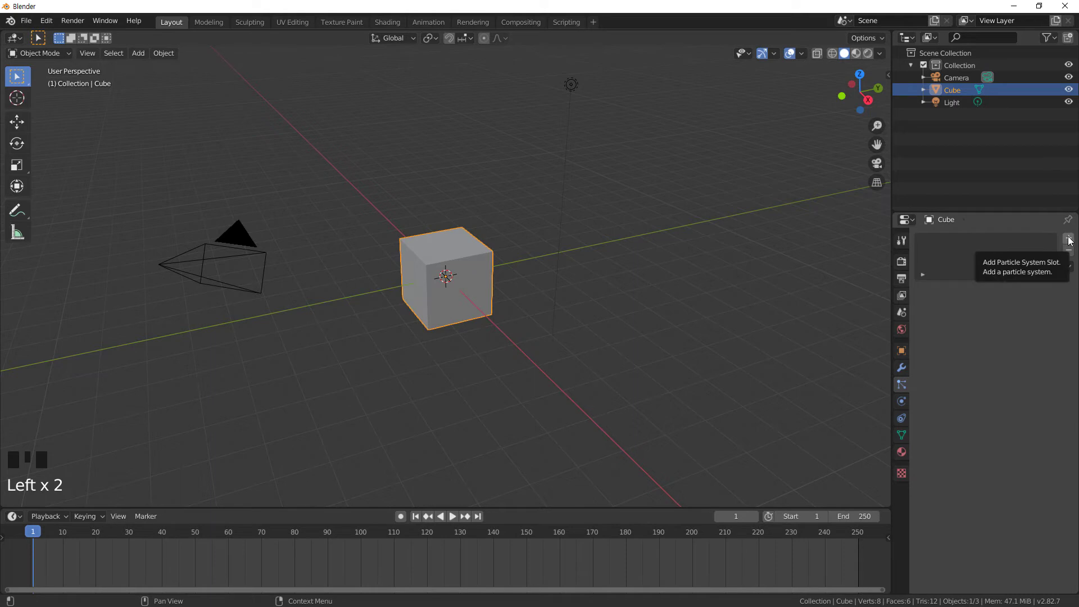
click(1071, 240)
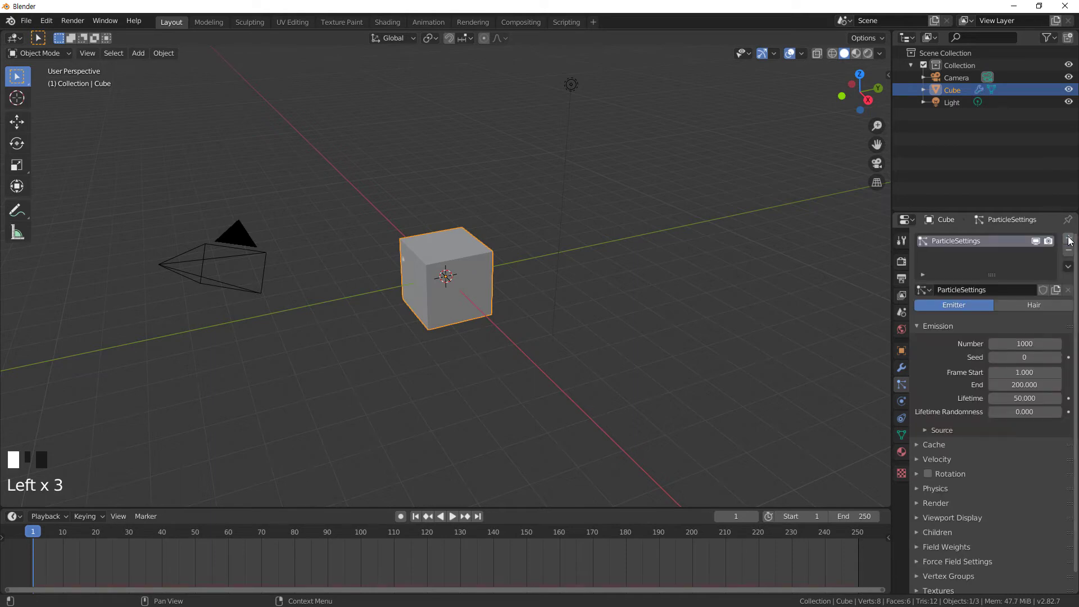
Step: Play the animation until particles fall below the cube, pausing around frame 70
click(993, 294)
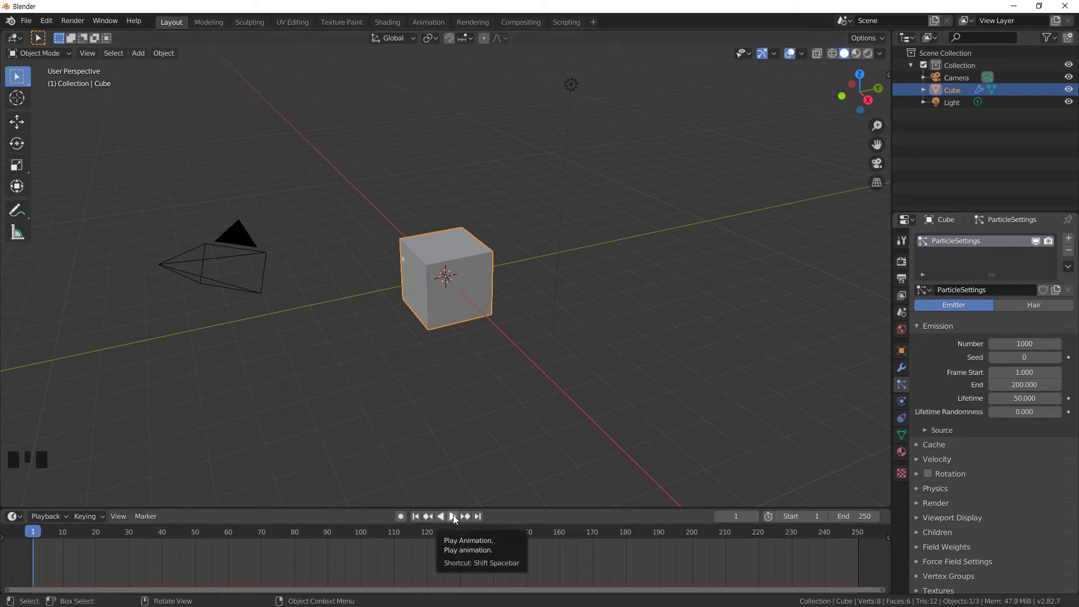
click(455, 523)
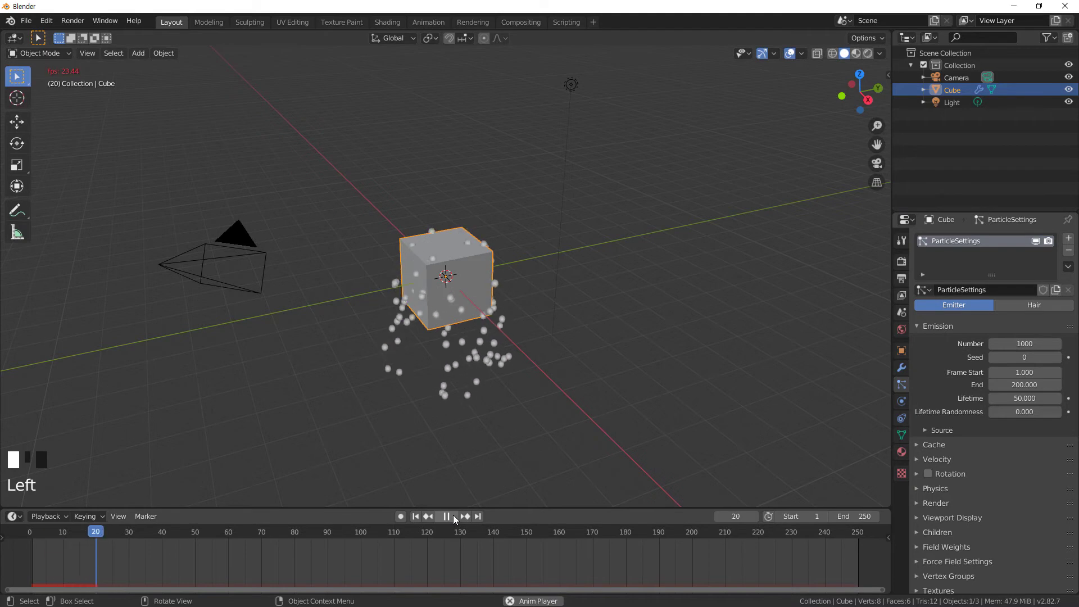
click(454, 522)
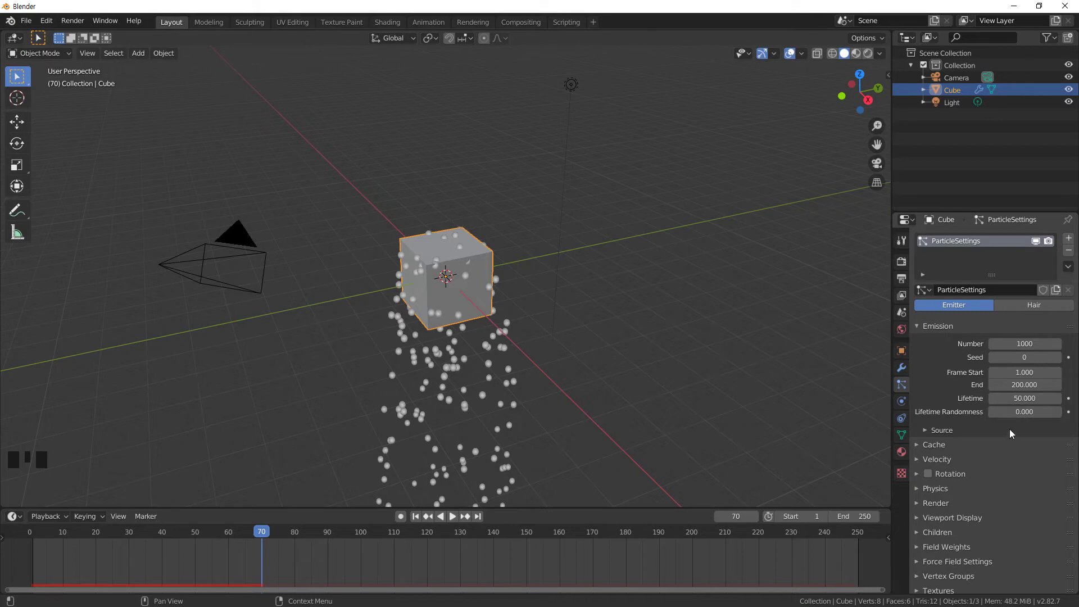
Step: Expand the Velocity panel, then rewind and replay the emission, pausing at frame 60
scroll(down, 3)
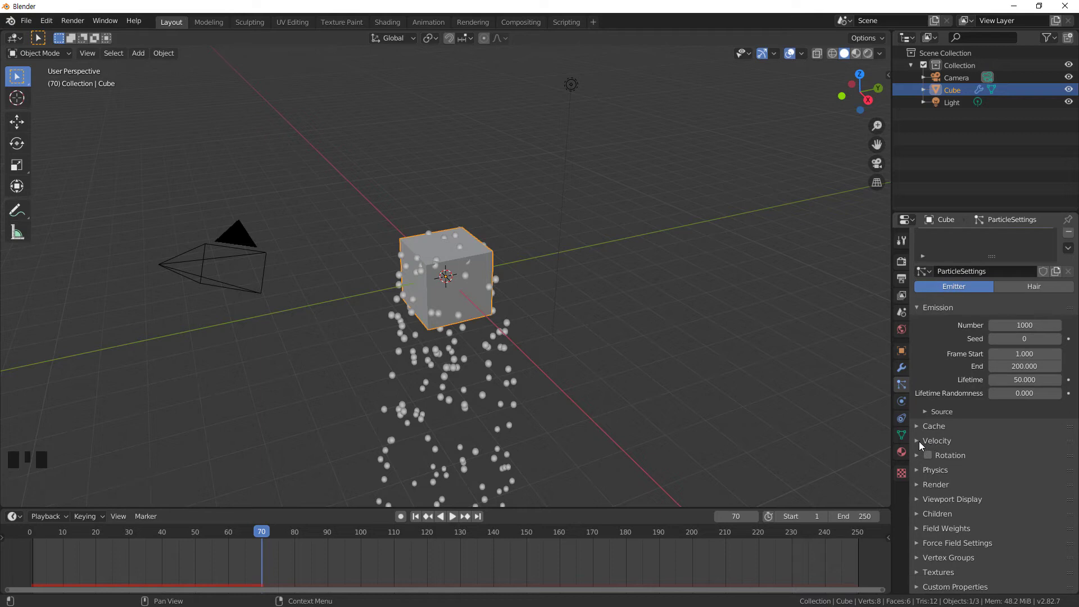
click(922, 444)
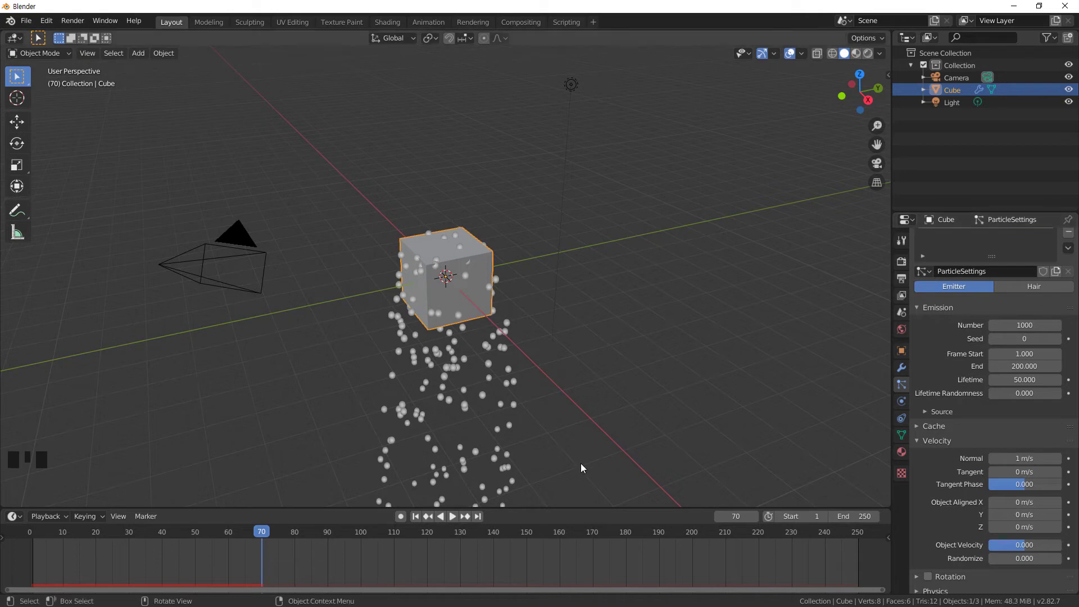
click(415, 519)
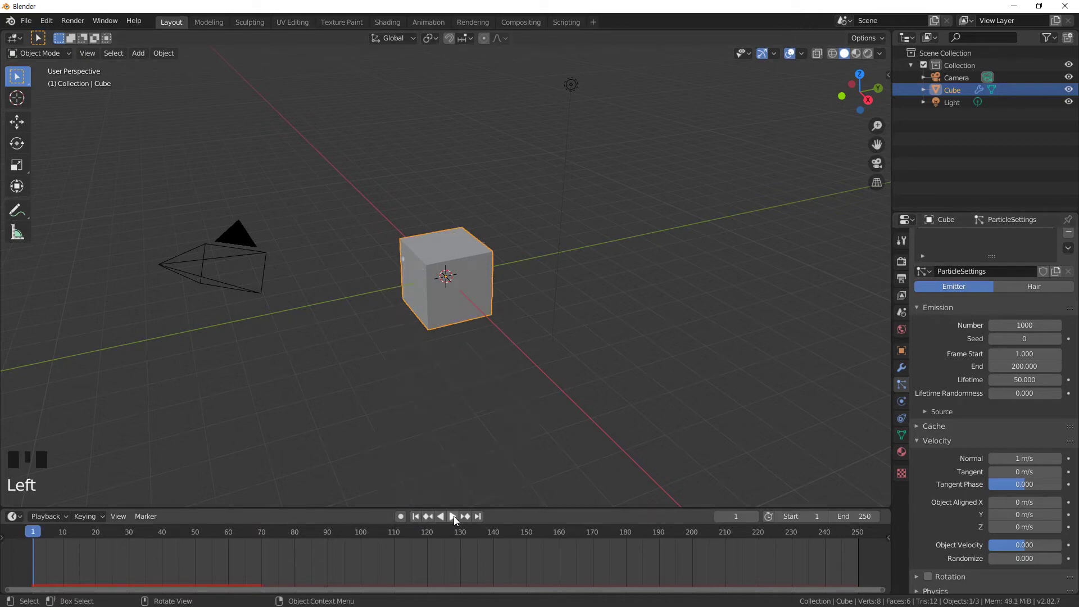
click(455, 519)
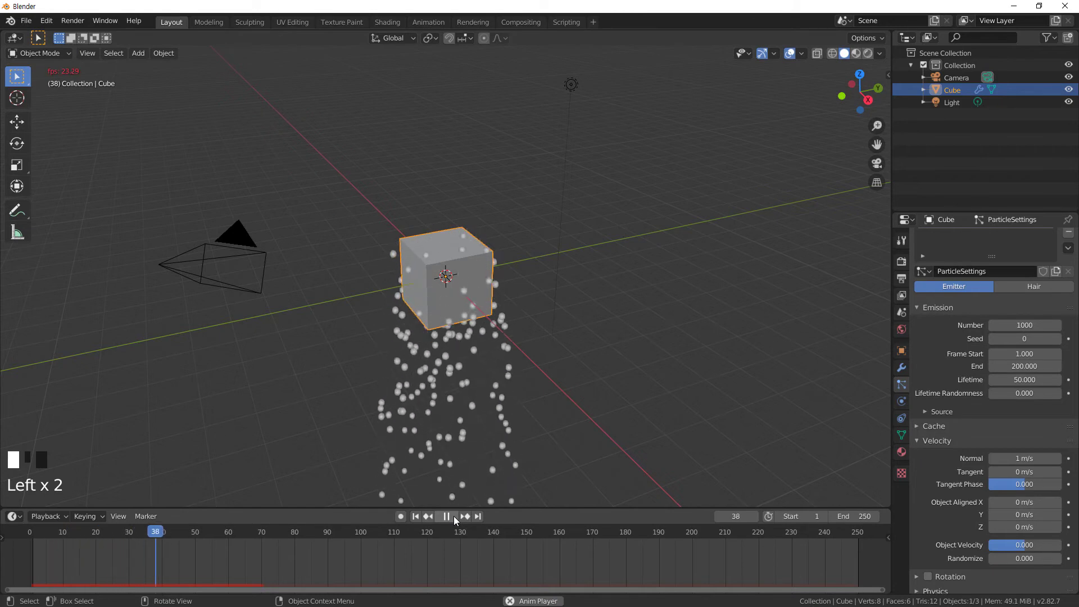
click(453, 520)
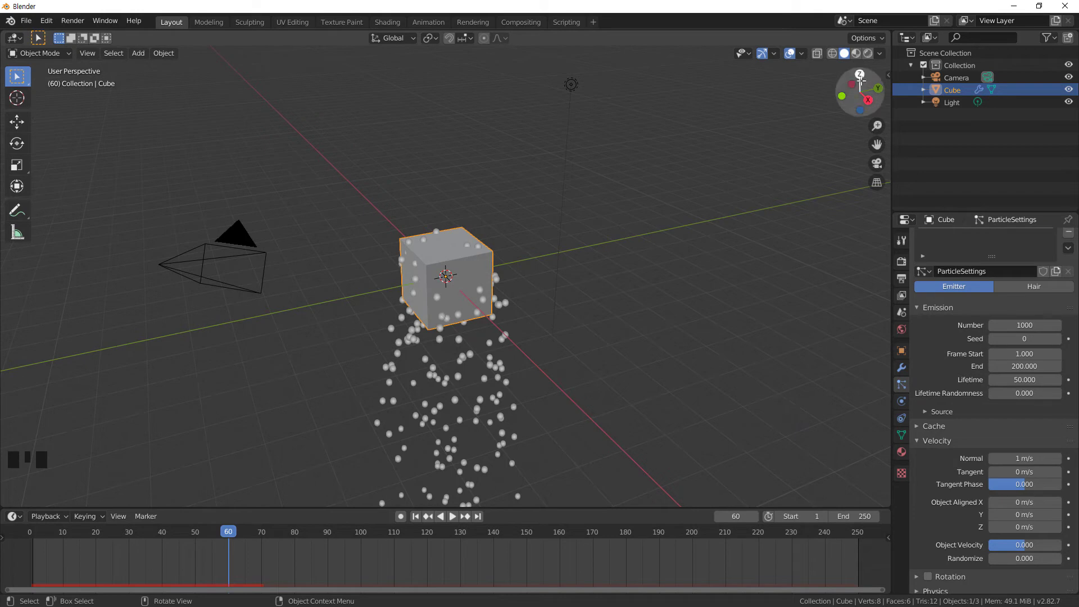
Step: Set the Field Weights Gravity to 0 so particles are no longer pulled down
scroll(down, 3)
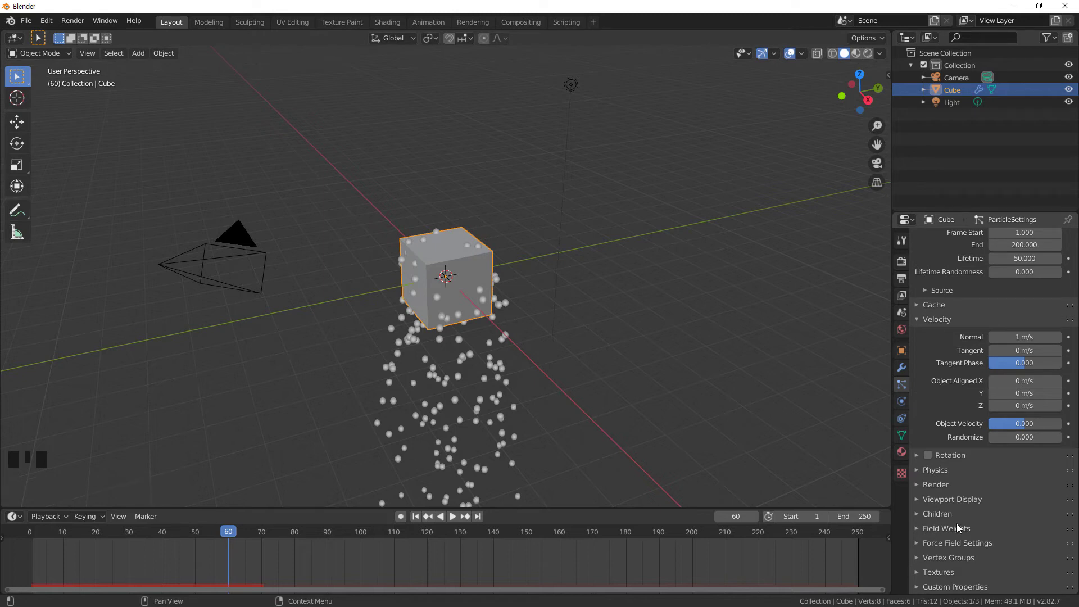
click(920, 532)
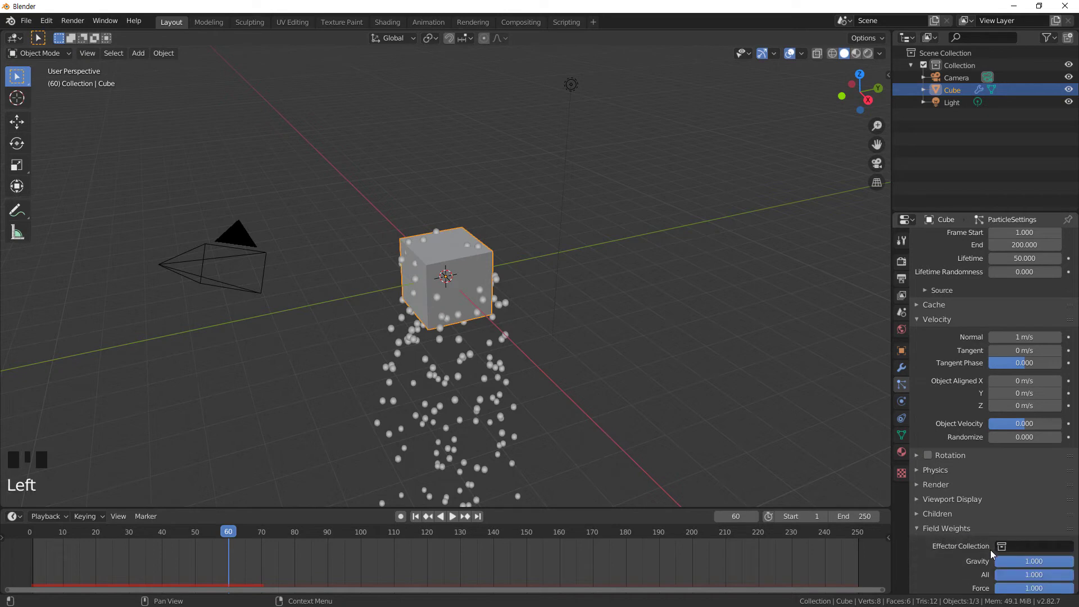
click(1046, 564)
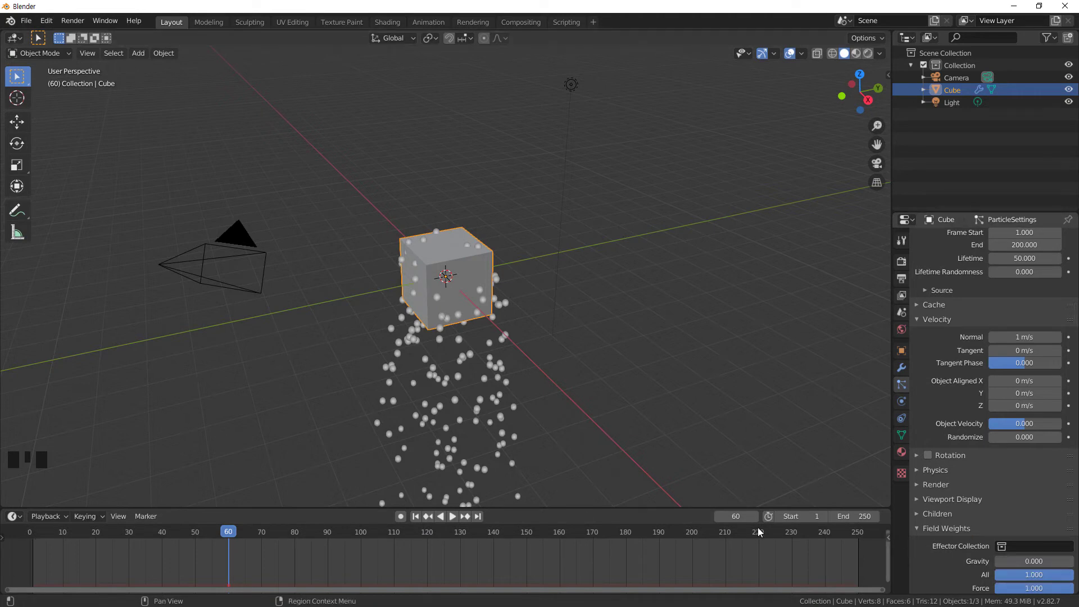
Step: Rewind and replay, orbiting to watch particles burst outward evenly around the cube
click(421, 513)
click(458, 514)
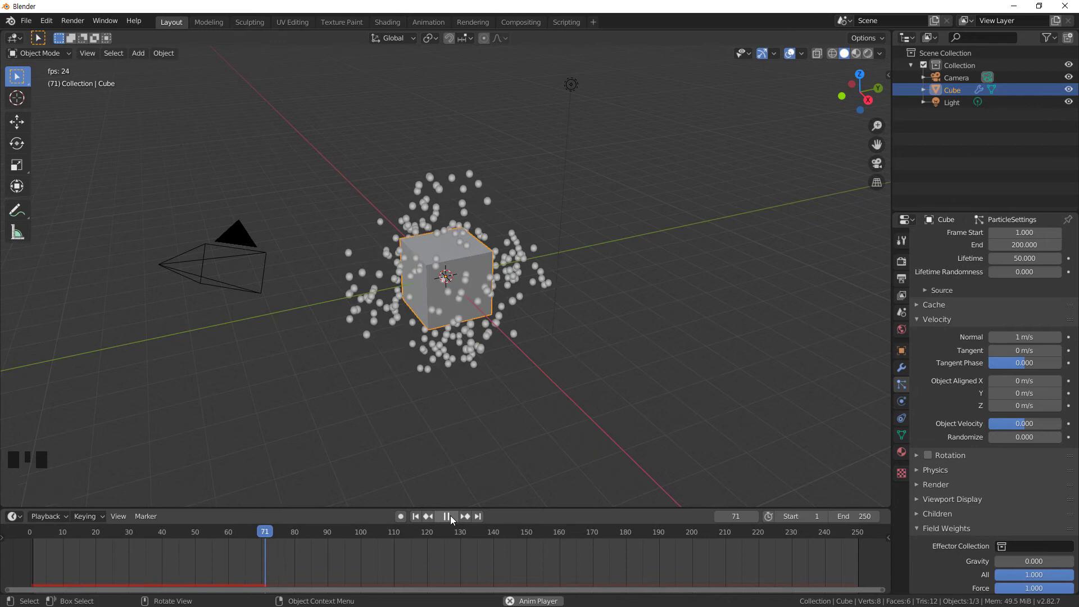
click(454, 516)
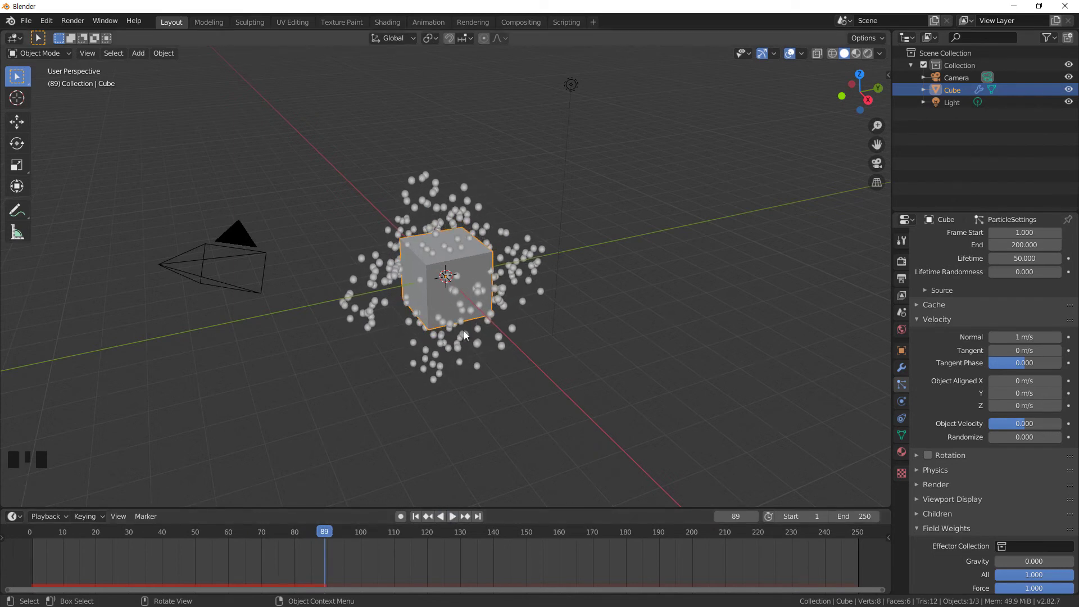
drag(468, 341, 455, 518)
click(455, 518)
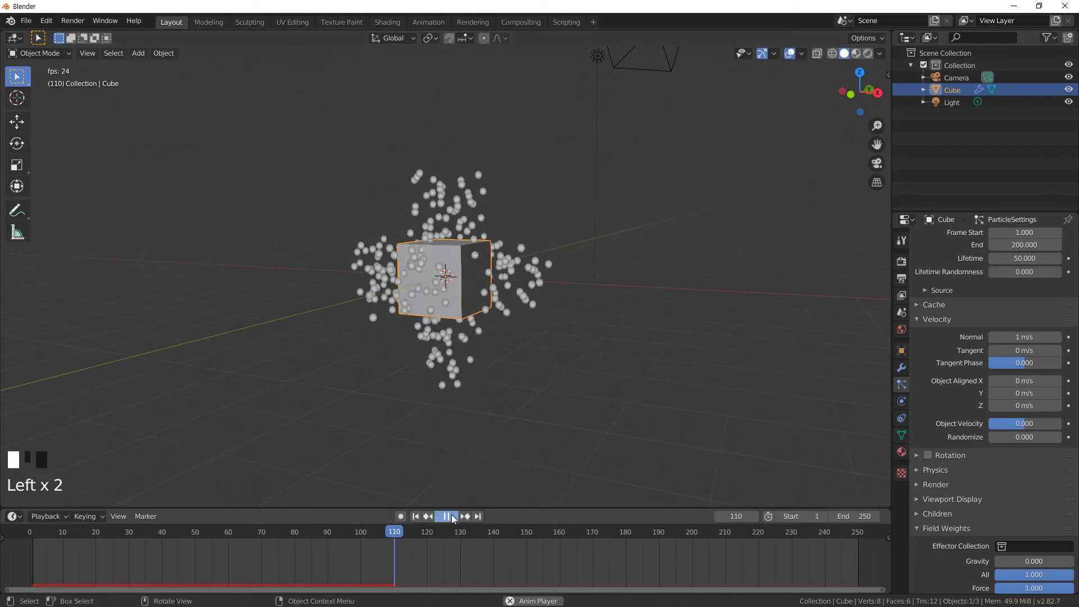
drag(491, 383, 630, 390)
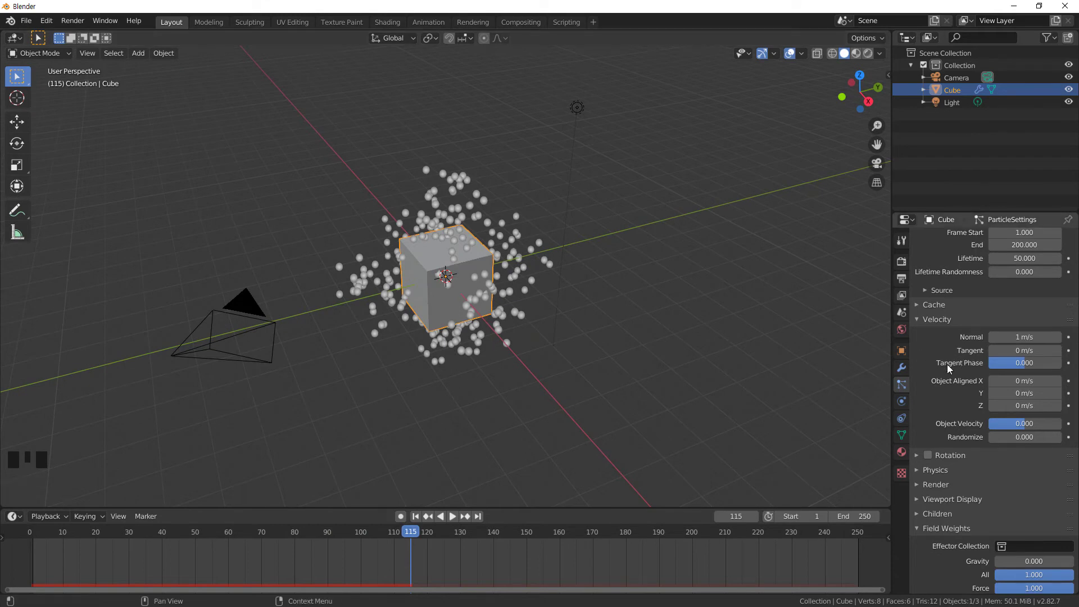
Step: Re-expand the Velocity panel and orbit around the cube's outward particle cloud from several sides
click(938, 324)
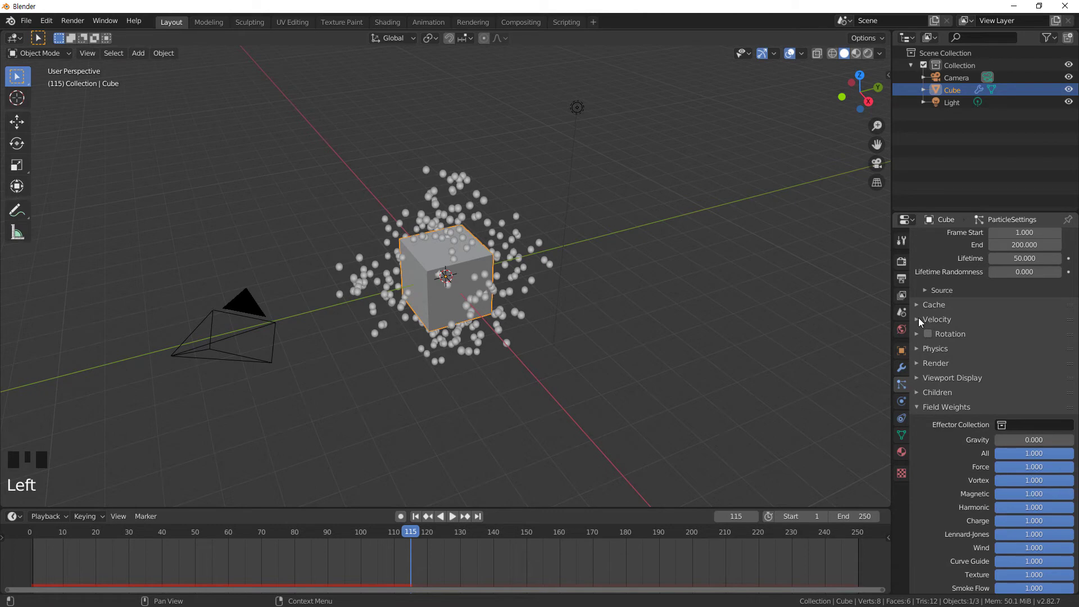
click(923, 324)
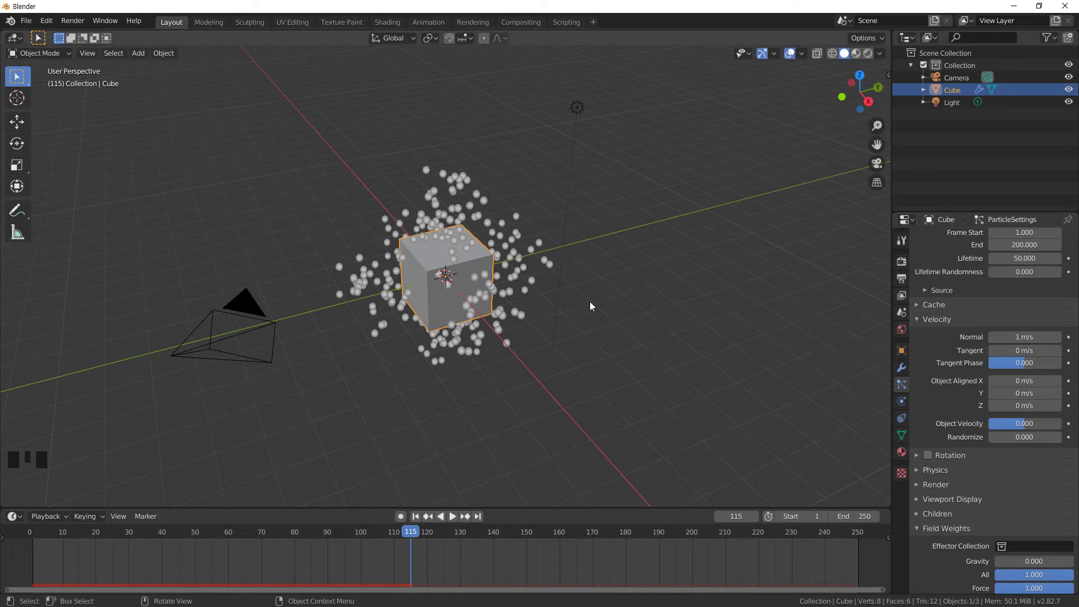
drag(467, 293, 465, 284)
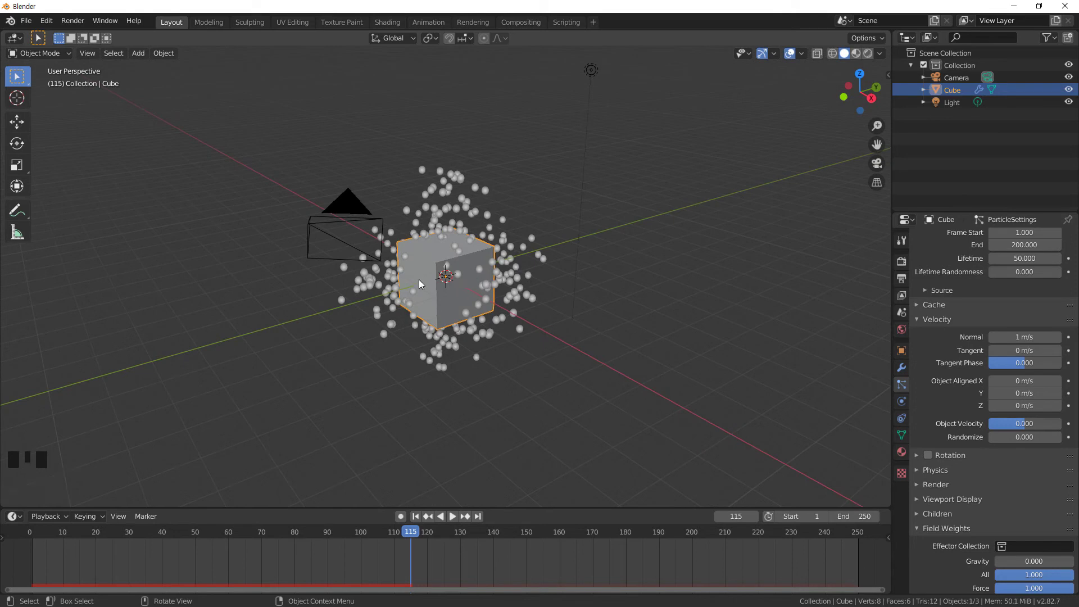
drag(481, 298, 415, 521)
drag(416, 520, 601, 500)
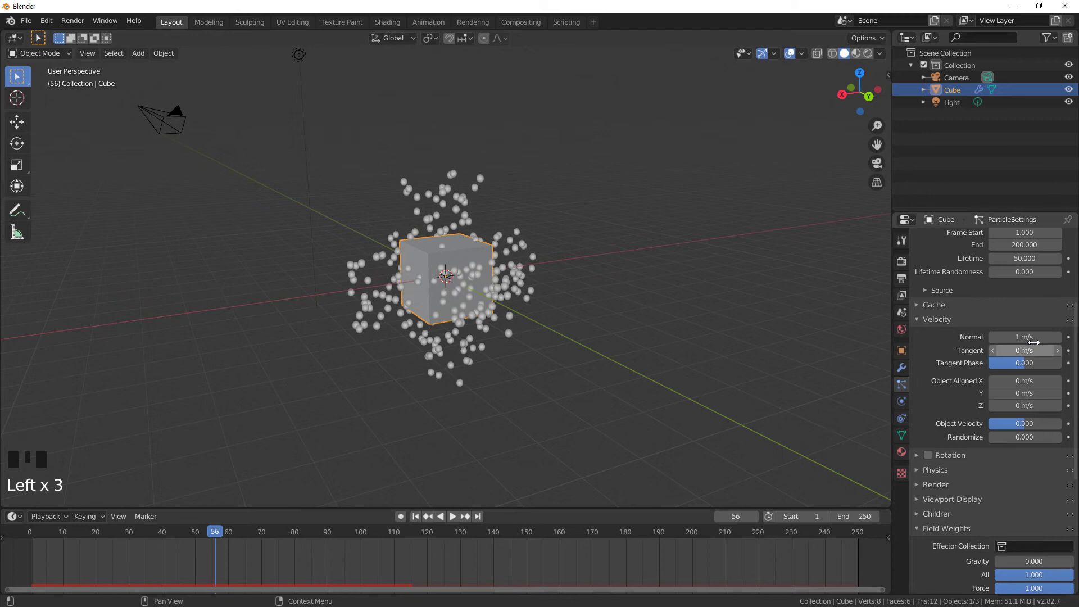
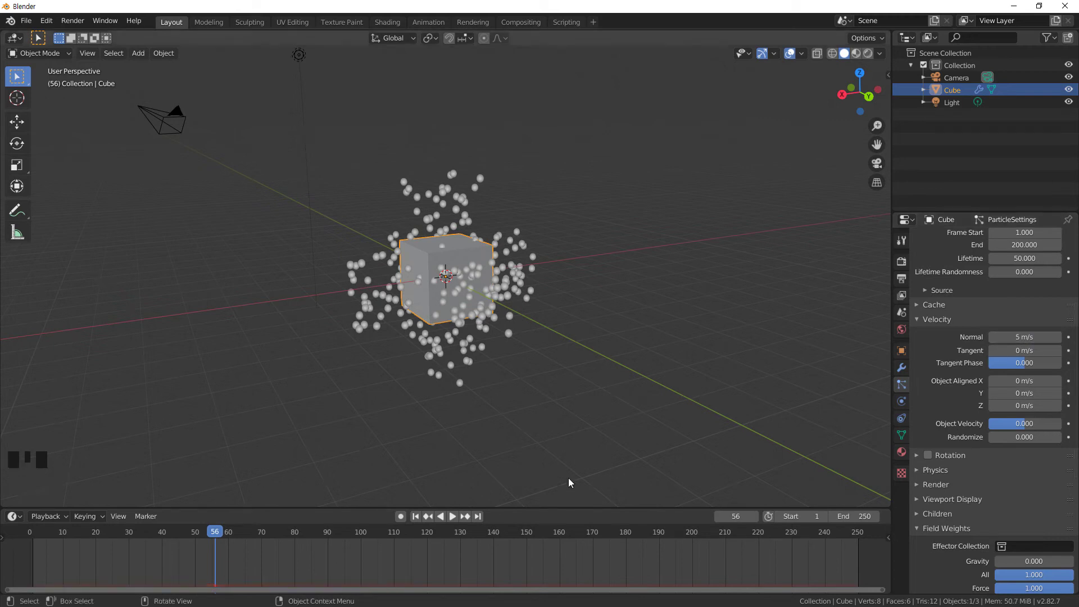
Step: Try a Normal velocity of 5 m/s so particles shoot far from the cube, then return it to 0 m/s
click(418, 520)
click(454, 520)
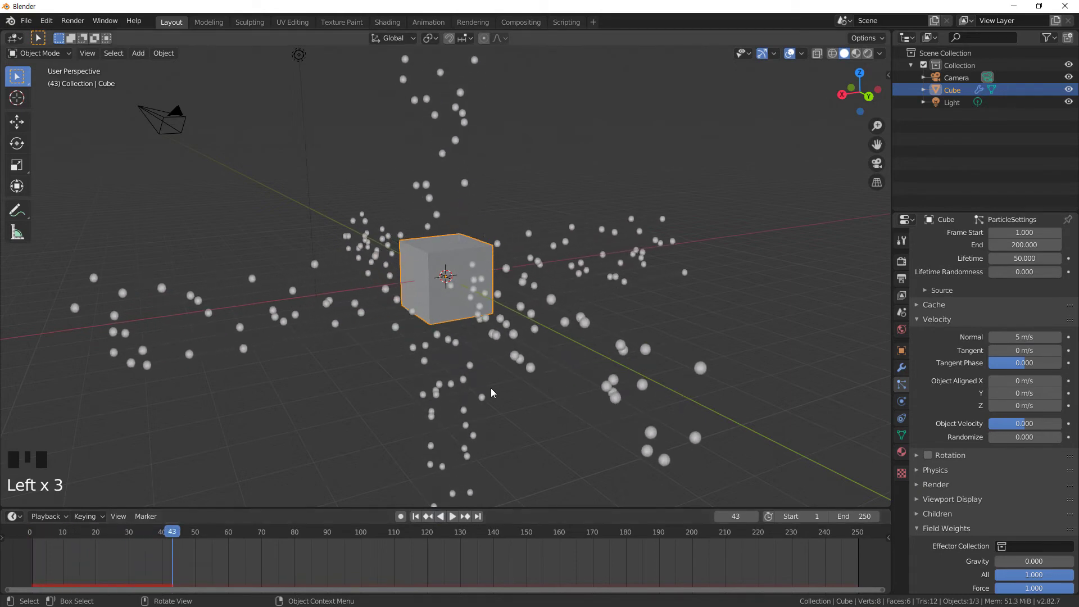
drag(503, 383, 532, 374)
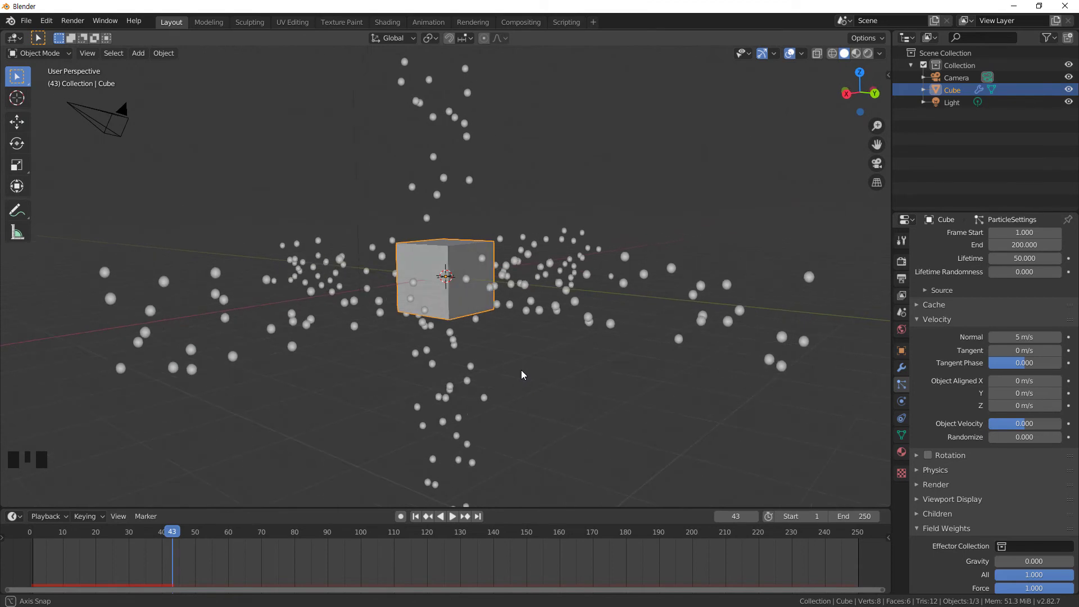
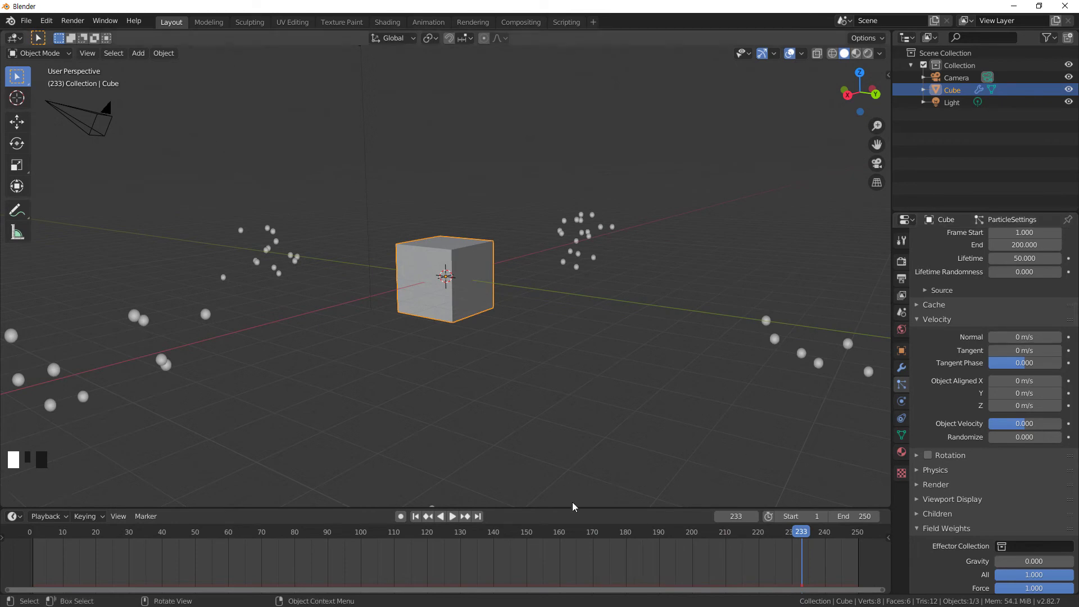
Step: Rewind and replay briefly with zero normal velocity so particles stay on the cube
click(419, 517)
click(453, 518)
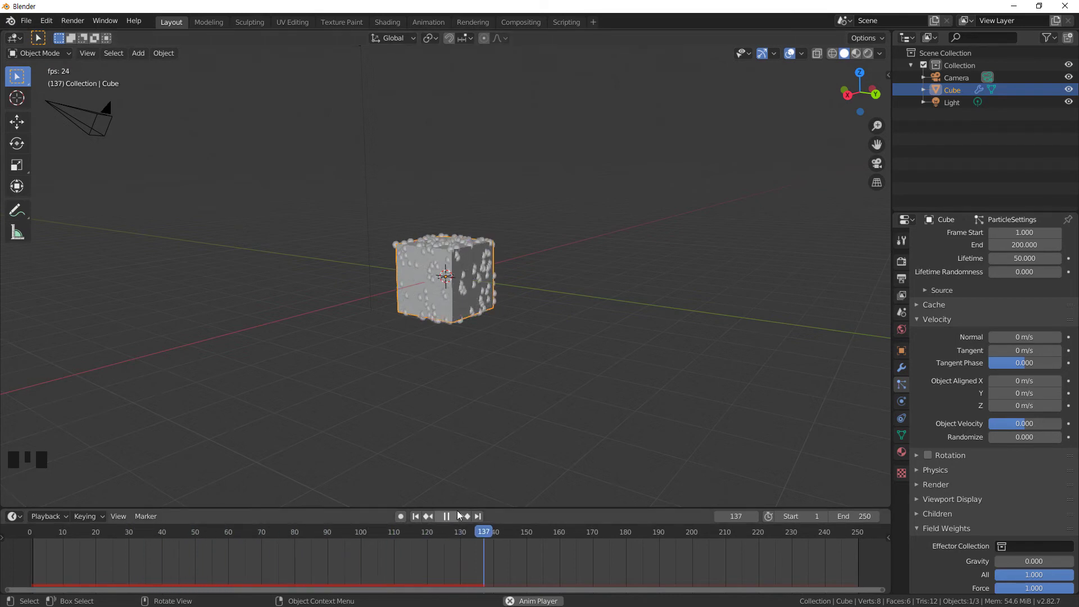
click(451, 520)
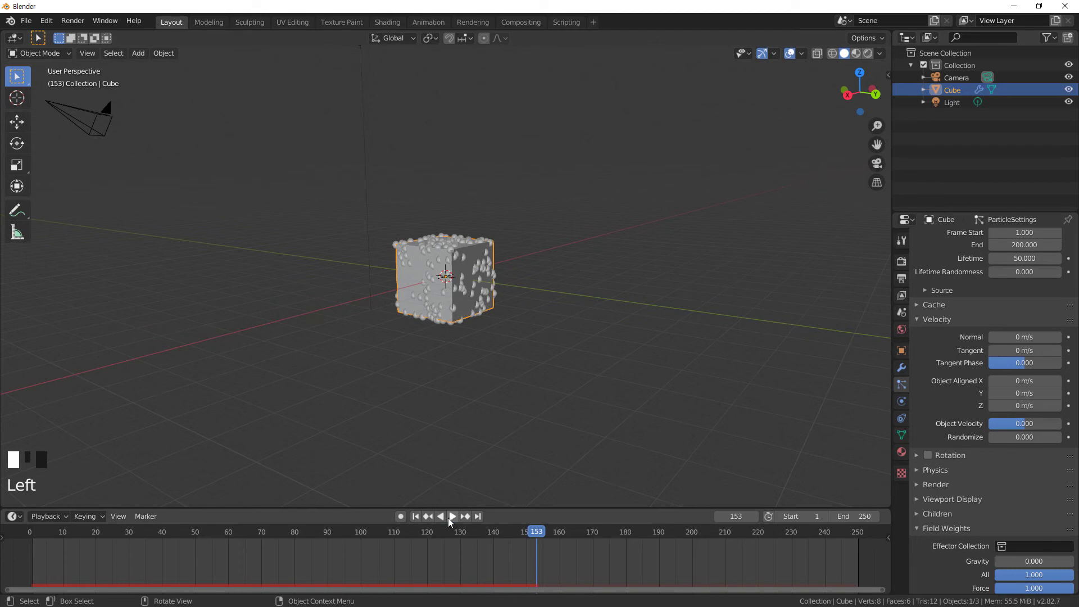
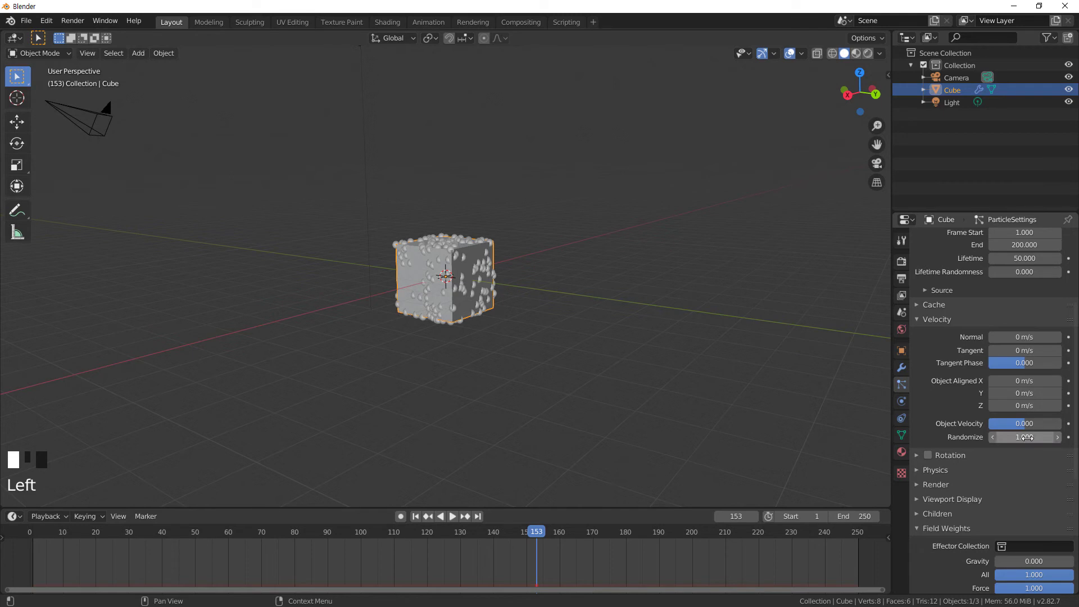
Step: Set Velocity Randomize to 1.0 and replay to watch particles scatter in all directions
click(417, 526)
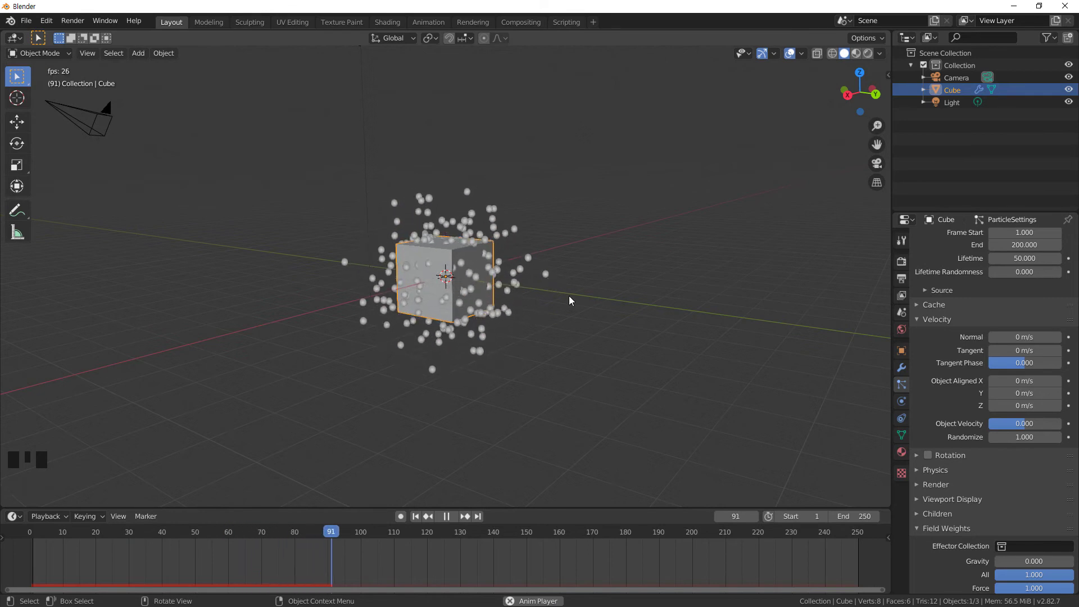
drag(502, 351, 496, 348)
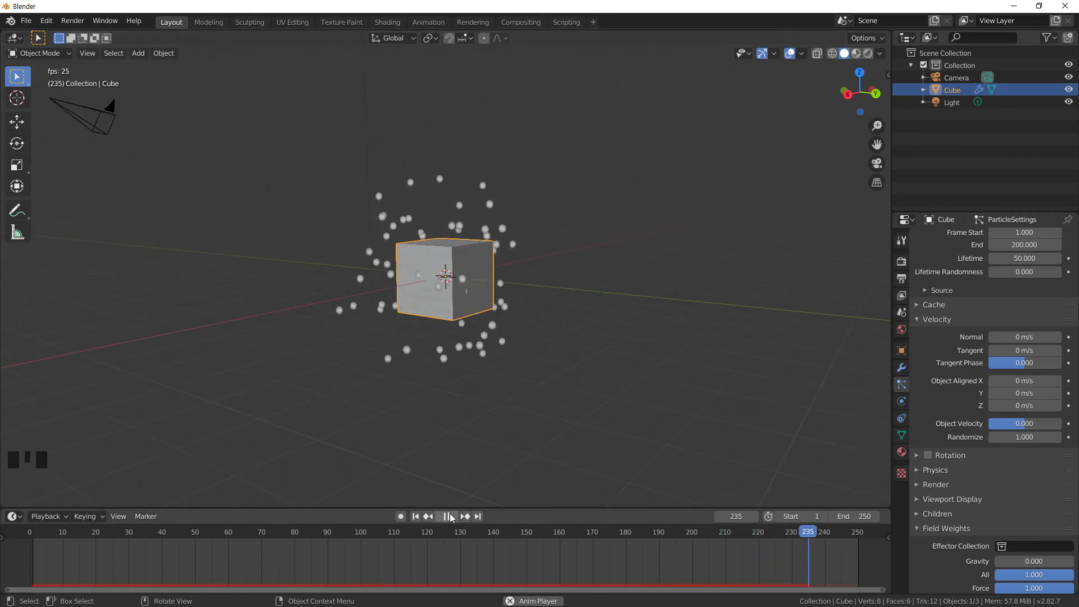
click(452, 525)
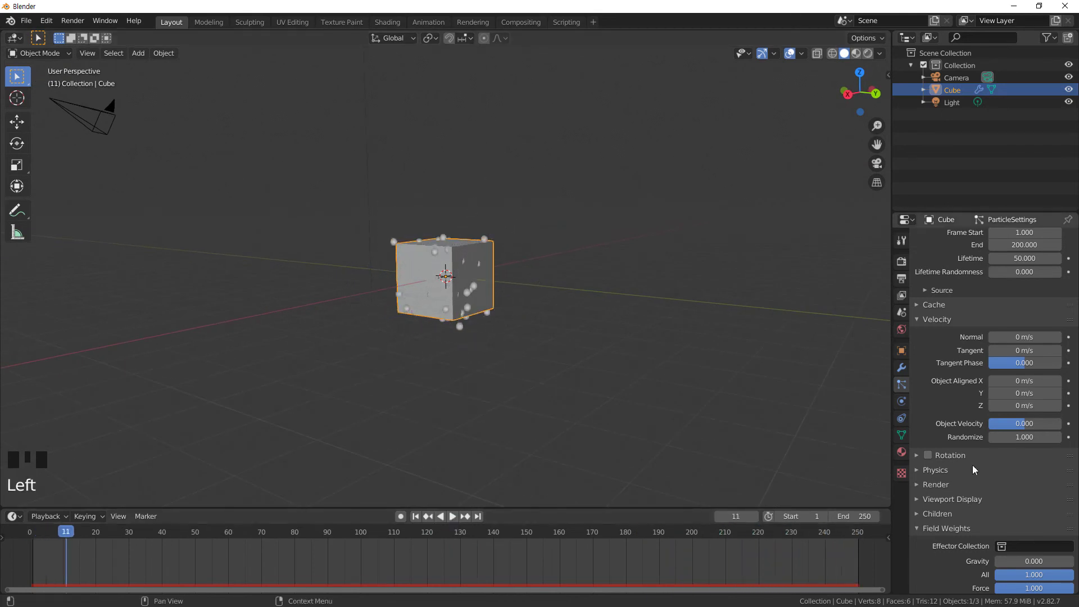
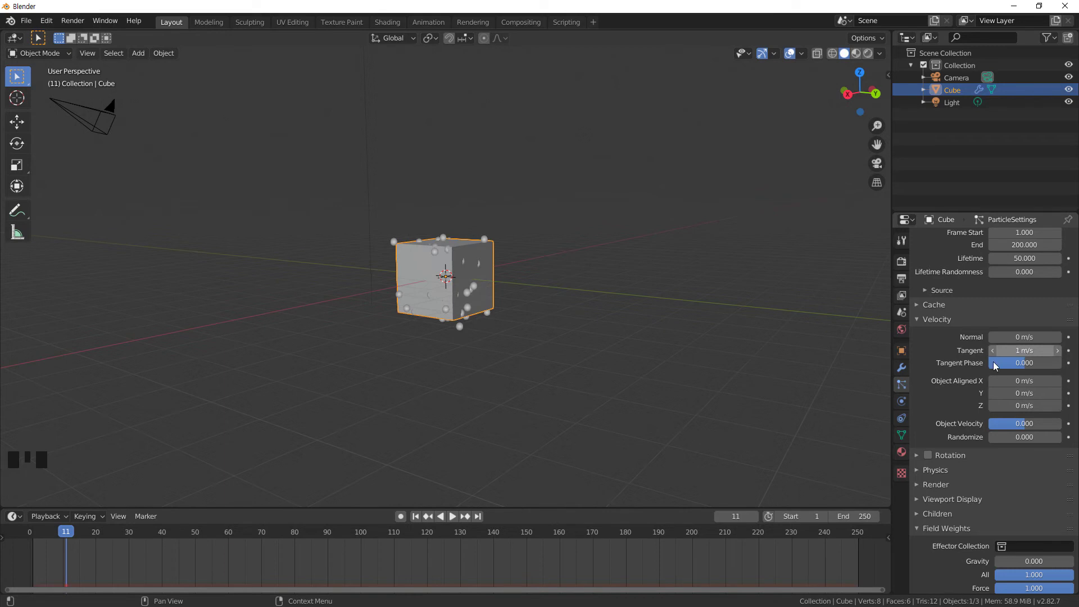
Step: With Randomize 0 and Tangent 1 m/s, play the animation and orbit around the tangential emission
click(417, 518)
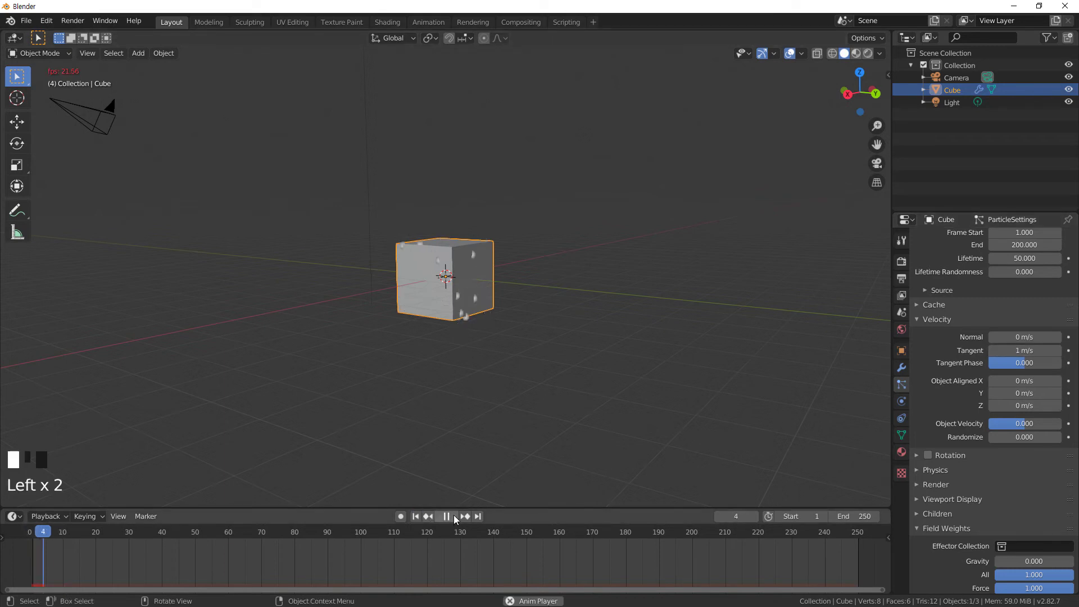
drag(464, 394, 589, 427)
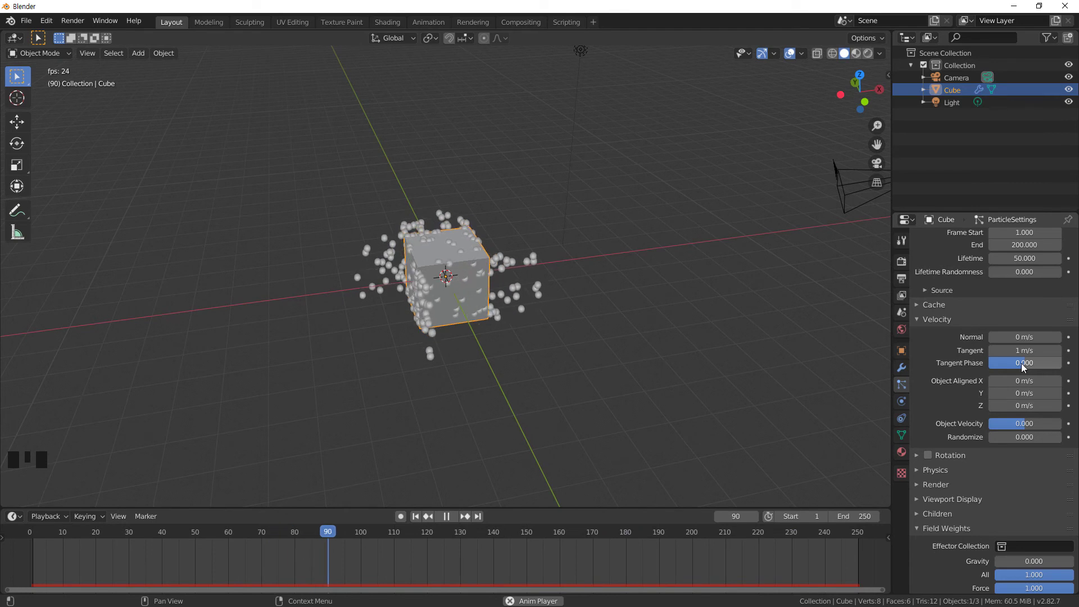
Step: Set Tangent Phase to 1, then -1, viewing from above before stopping playback at frame 124
click(1026, 365)
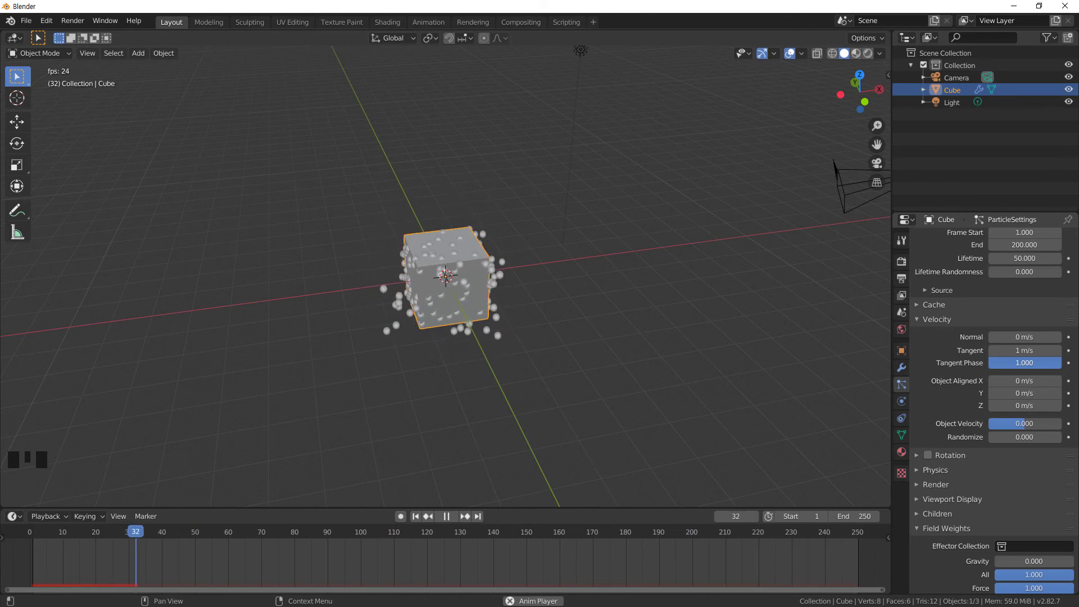
drag(565, 368, 1002, 365)
click(1029, 364)
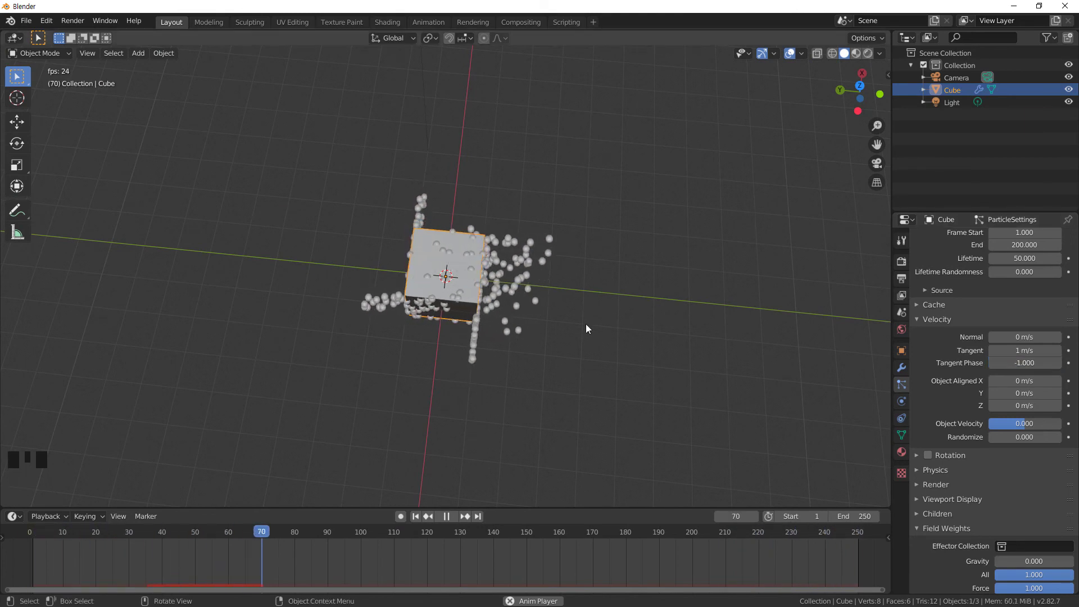
click(665, 345)
click(447, 517)
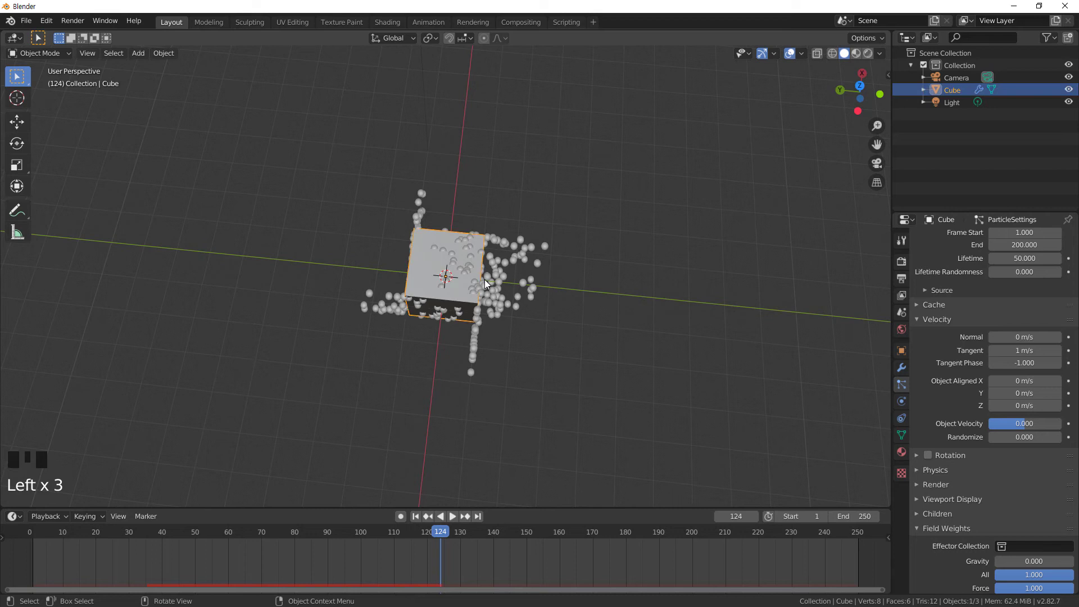
Step: Delete the cube, add a cylinder and give it a new emitter particle system
key(Delete)
drag(574, 359, 552, 295)
key(shift+a)
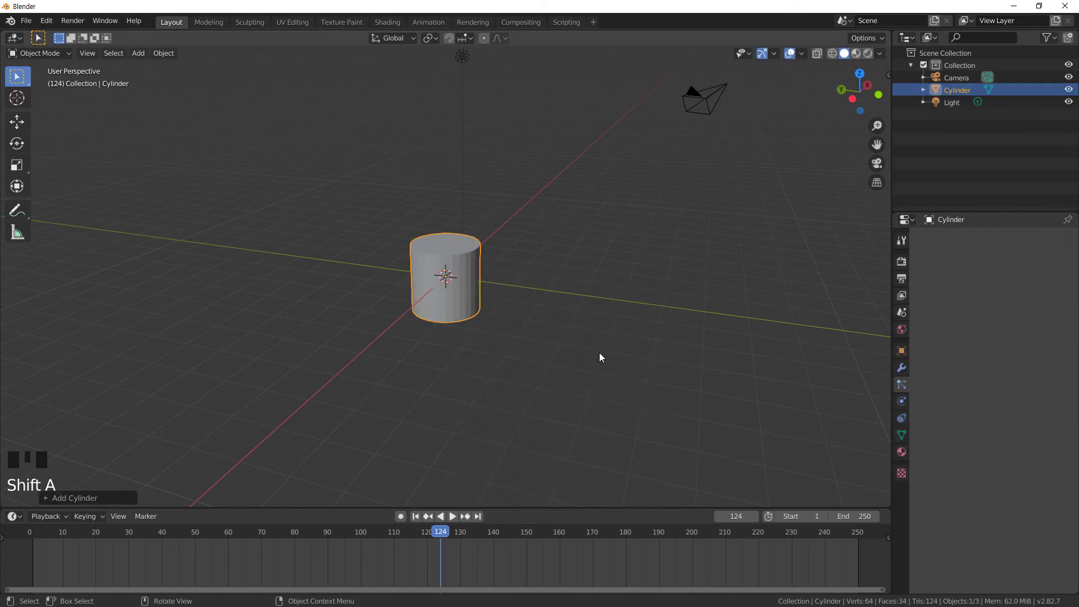
click(460, 266)
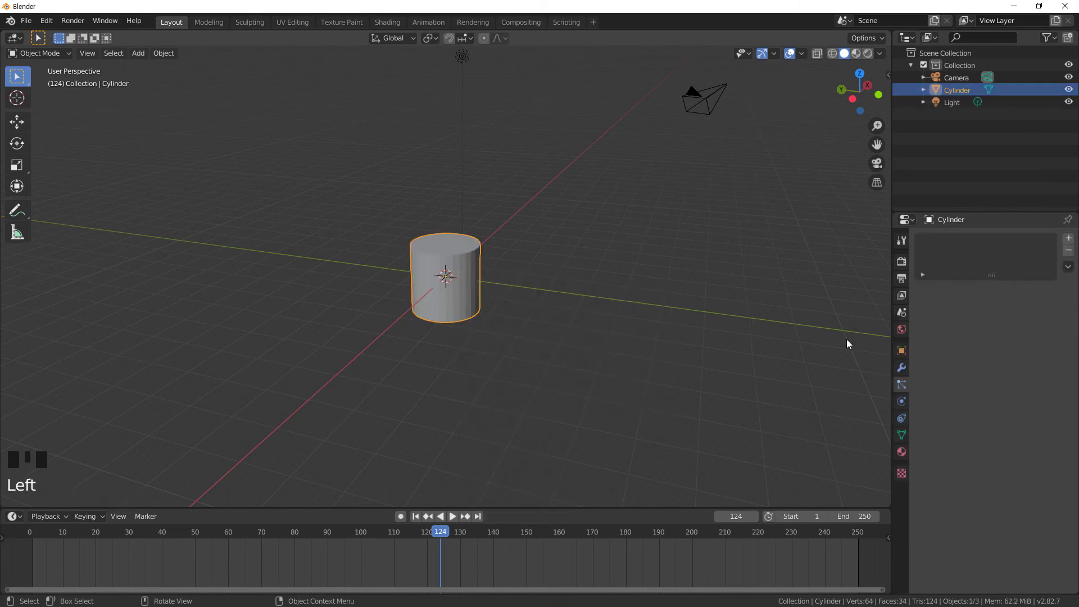
click(902, 388)
click(1072, 241)
Step: Set the cylinder's Field Weights Gravity to 0 and play so particles spread outward from its surface
scroll(down, 3)
scroll(down, 3)
click(1031, 480)
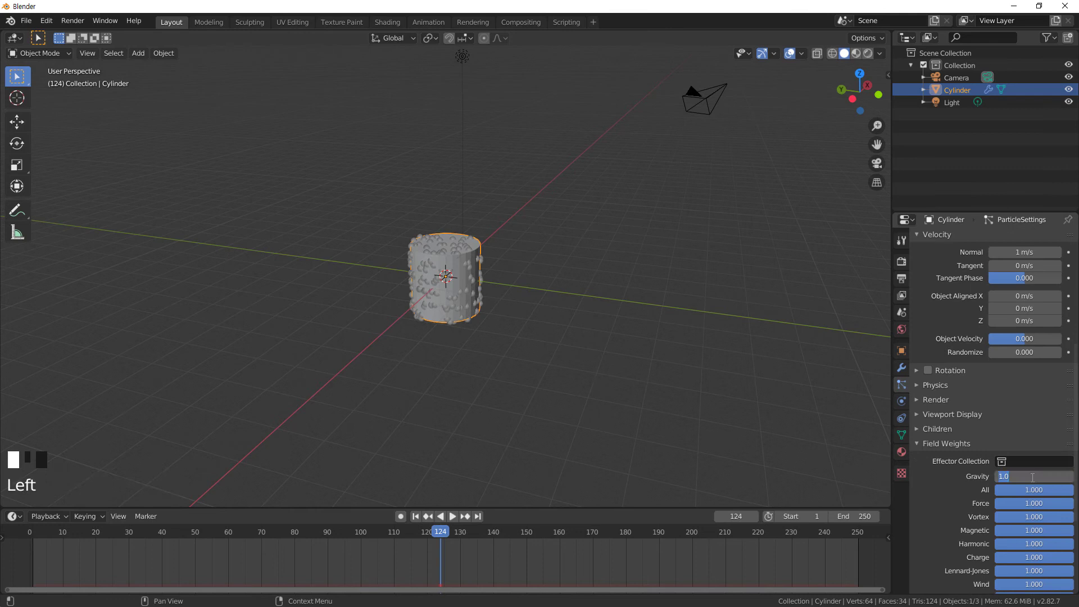
scroll(up, 3)
scroll(up, 3)
click(414, 519)
click(458, 519)
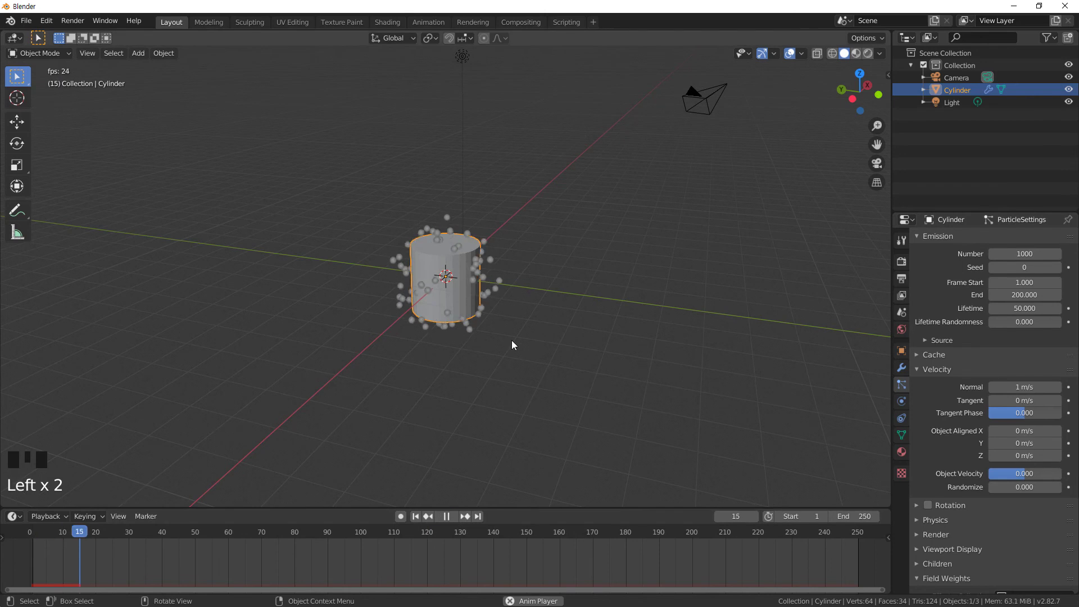
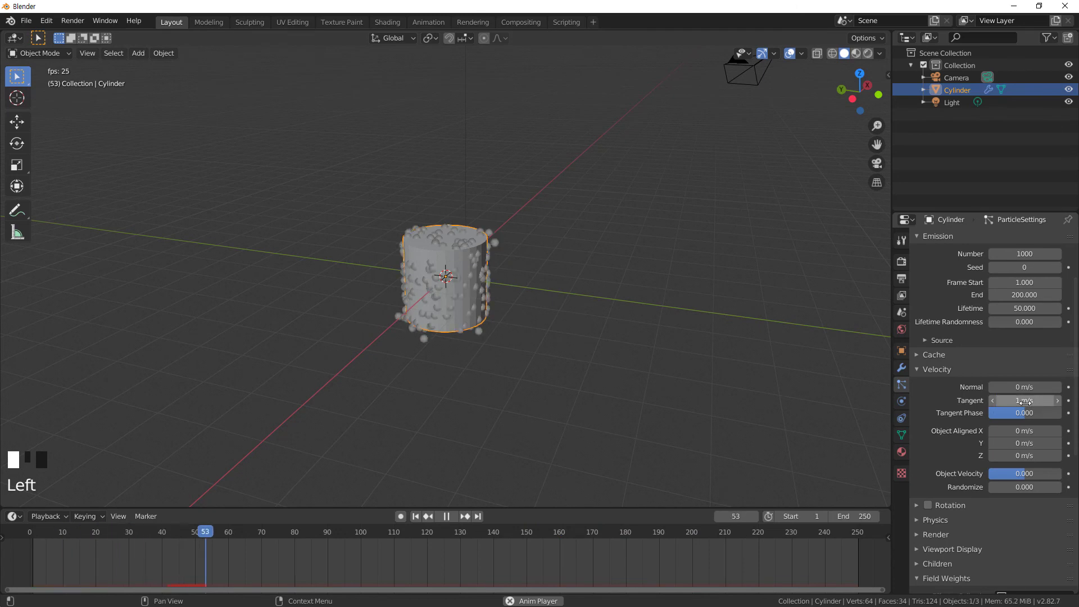
Step: With Tangent 1 m/s, try Tangent Phase 1 viewed from above, then reset tangent and phase to 0
drag(523, 367, 565, 362)
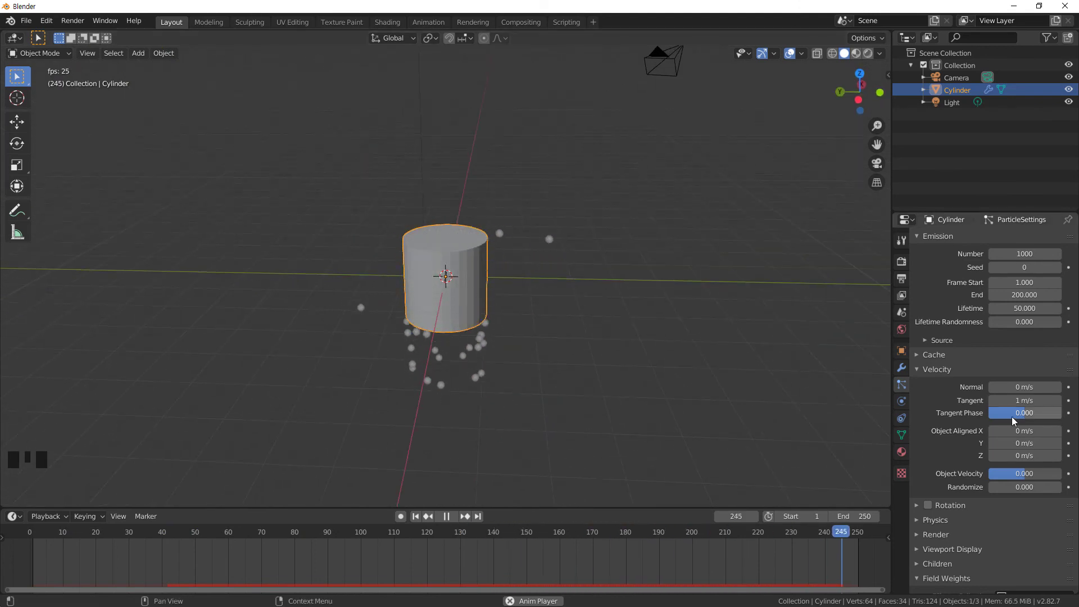
click(1020, 414)
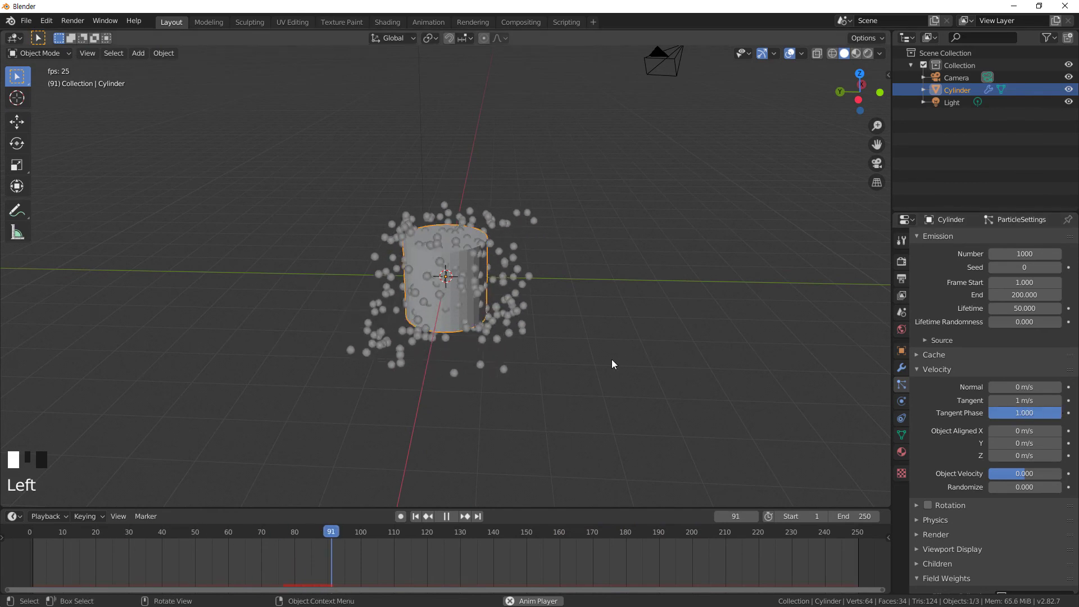
drag(580, 358, 502, 459)
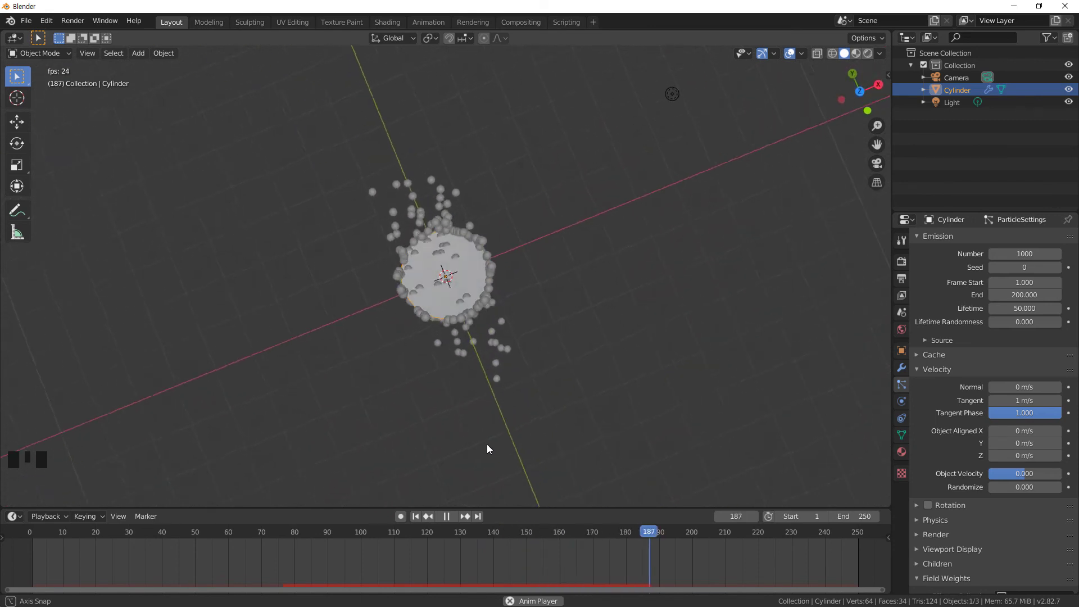
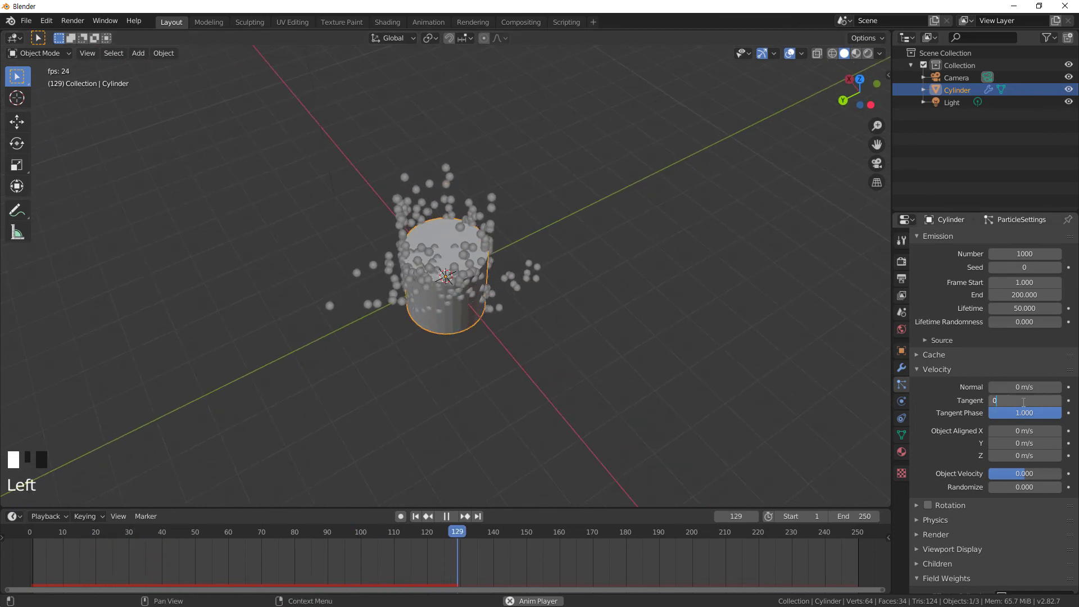
click(1024, 416)
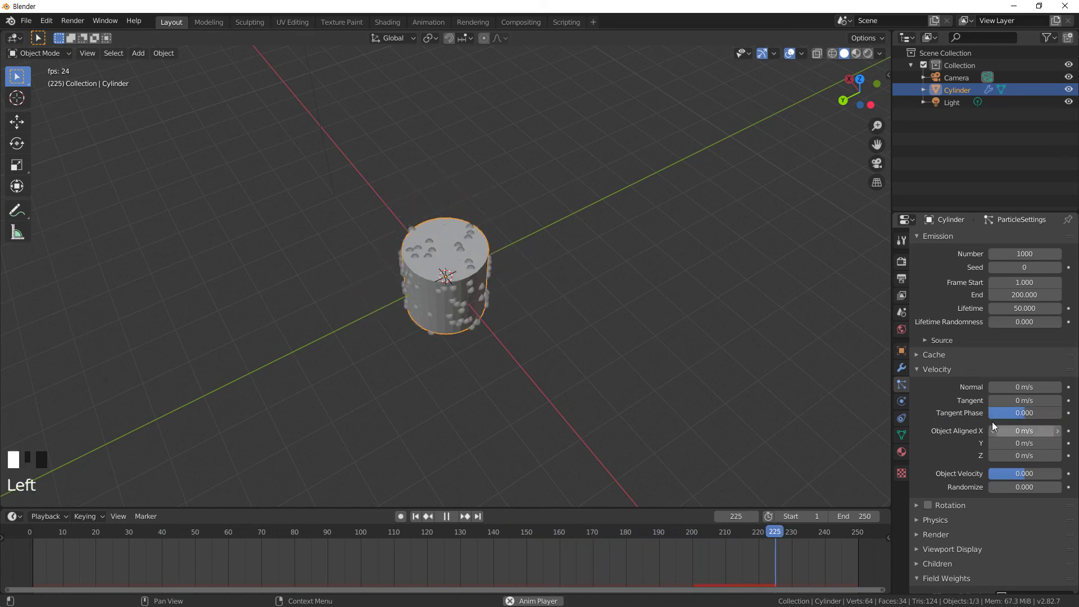
Step: Stop playback, set Object Aligned Z velocity to -9 m/s and orbit around the cylinder
click(448, 520)
drag(954, 461, 991, 438)
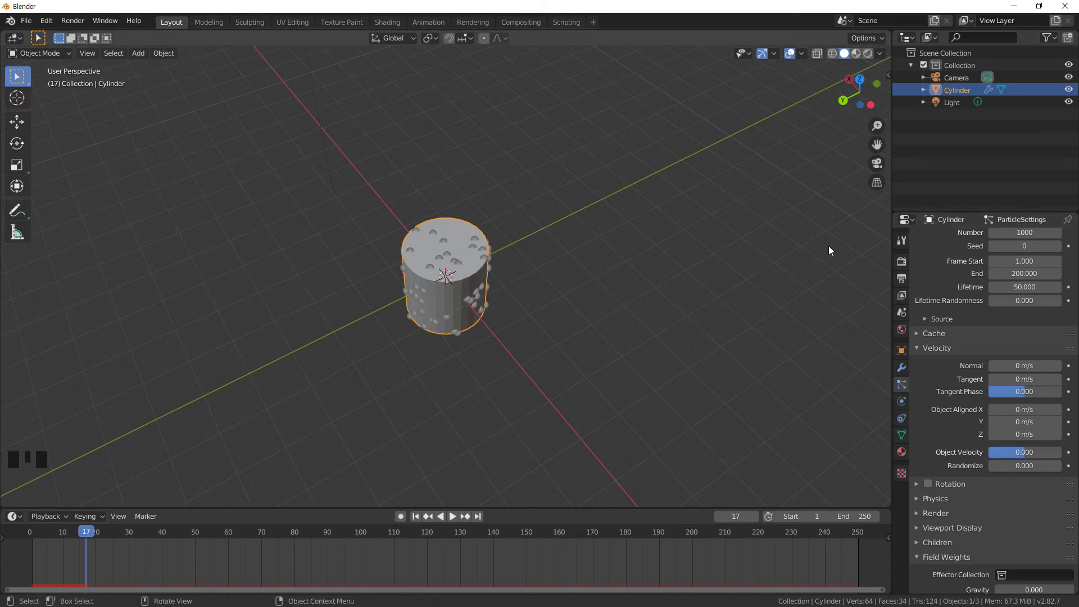
drag(605, 332, 840, 297)
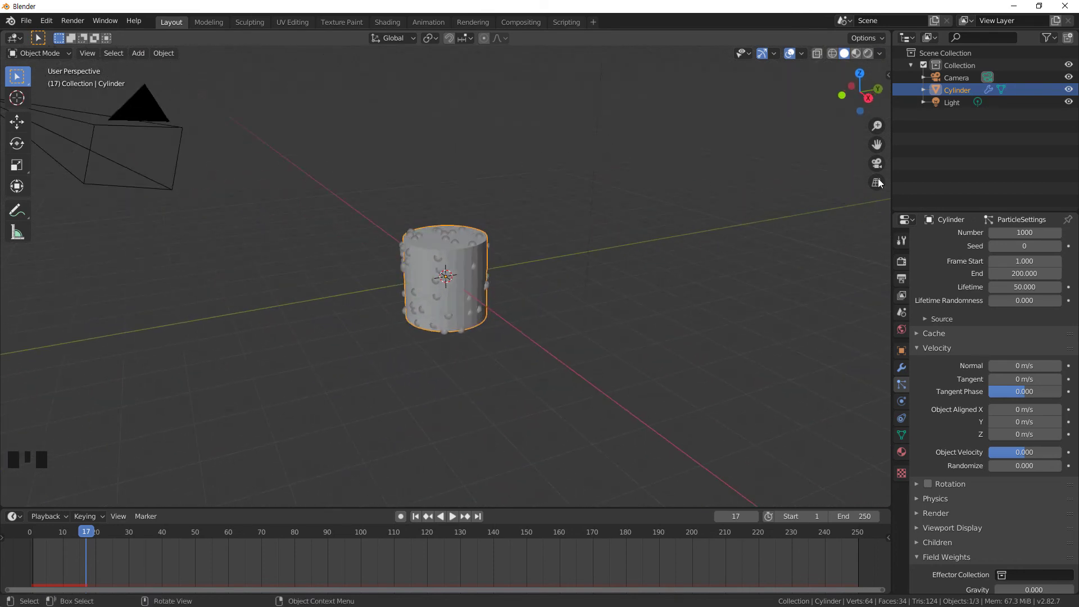
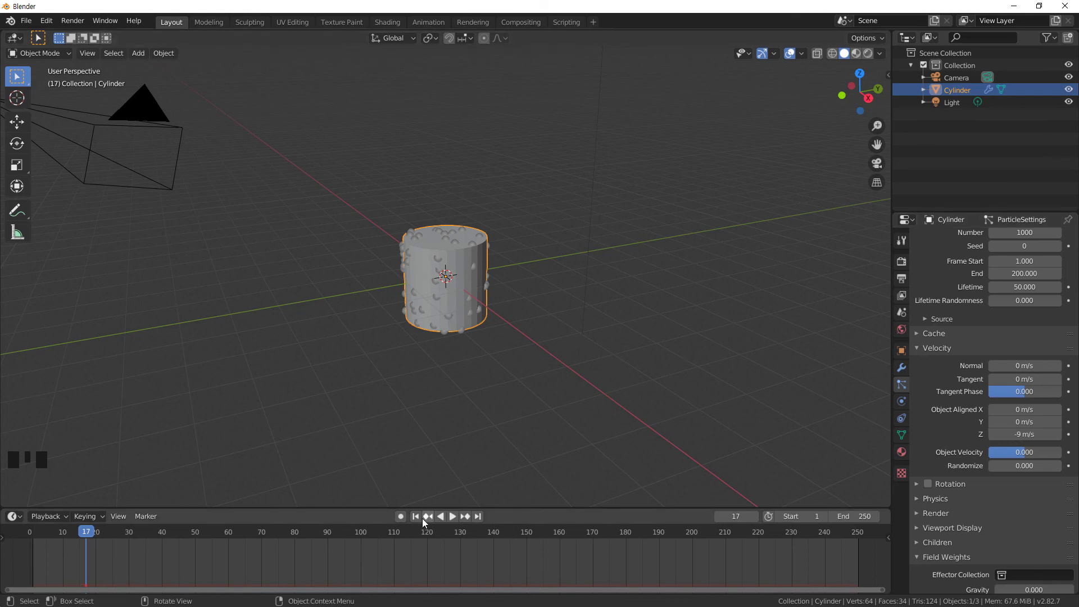
Step: Rewind and play the animation, then view the cylinder from above to see the sideways stream
click(418, 519)
click(456, 520)
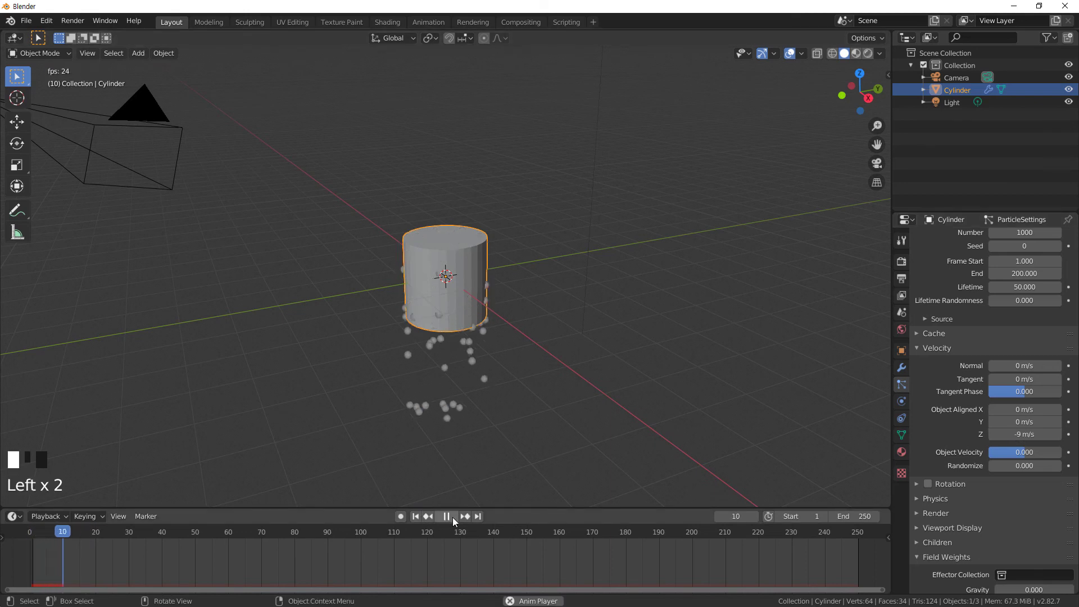
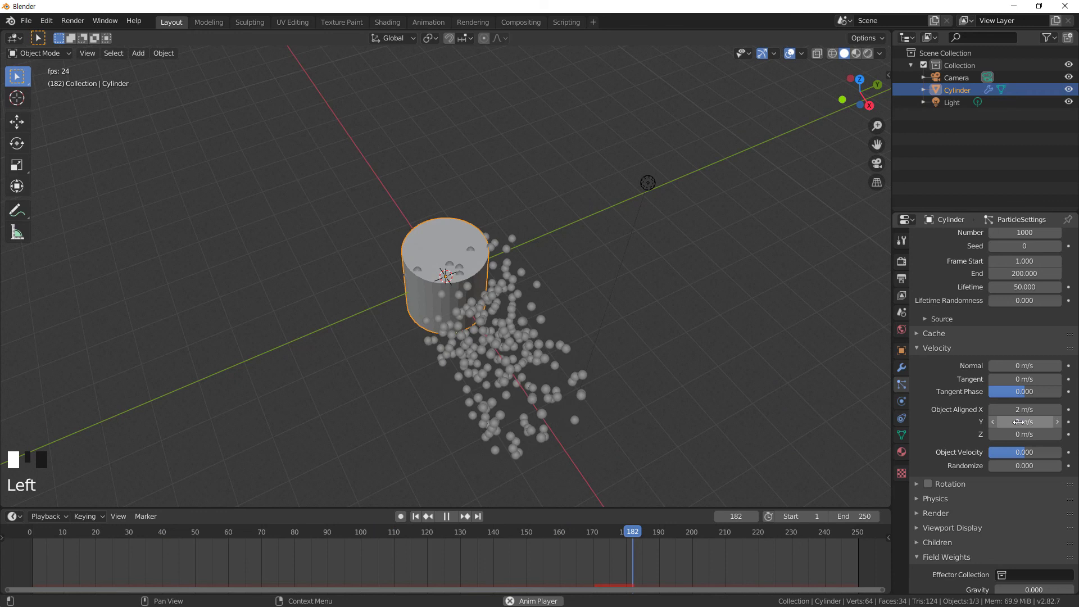
drag(682, 349, 758, 391)
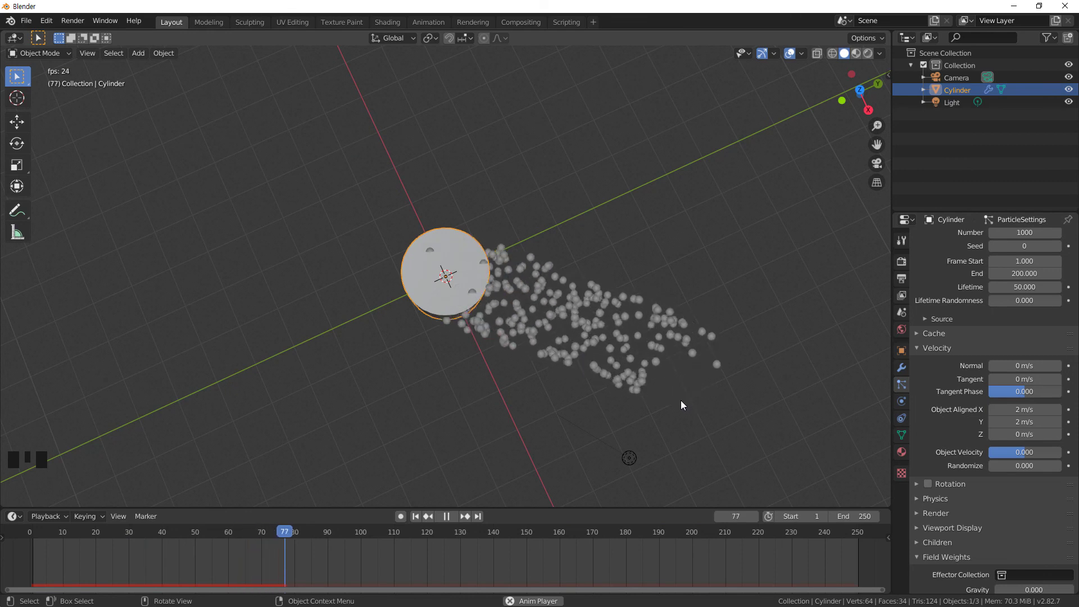